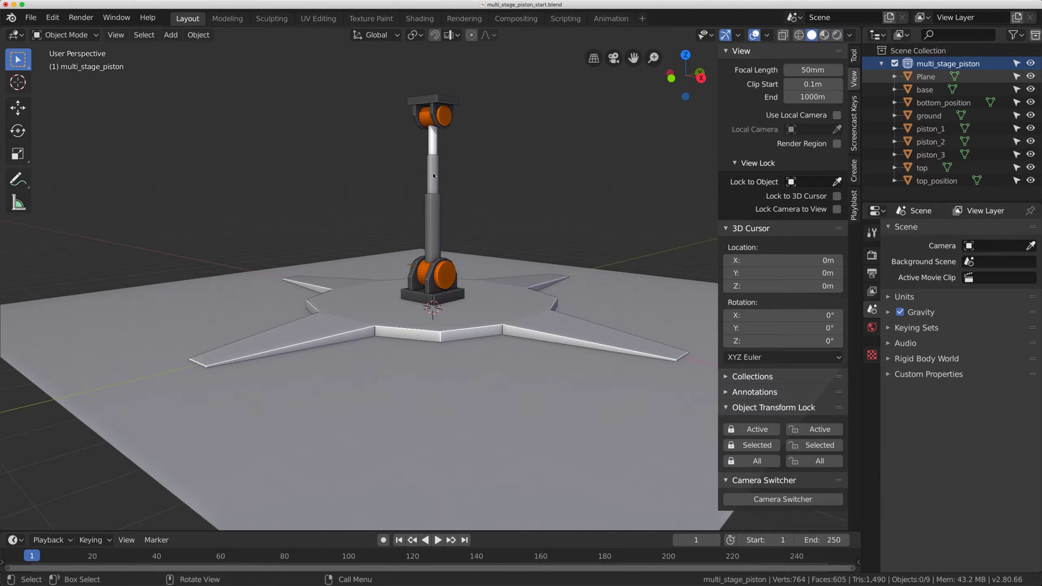
Pull the piston's top bone straight up along the vertical axis, then clear its rotation and location
key(g)
middle_click(437, 212)
scroll(down, 3)
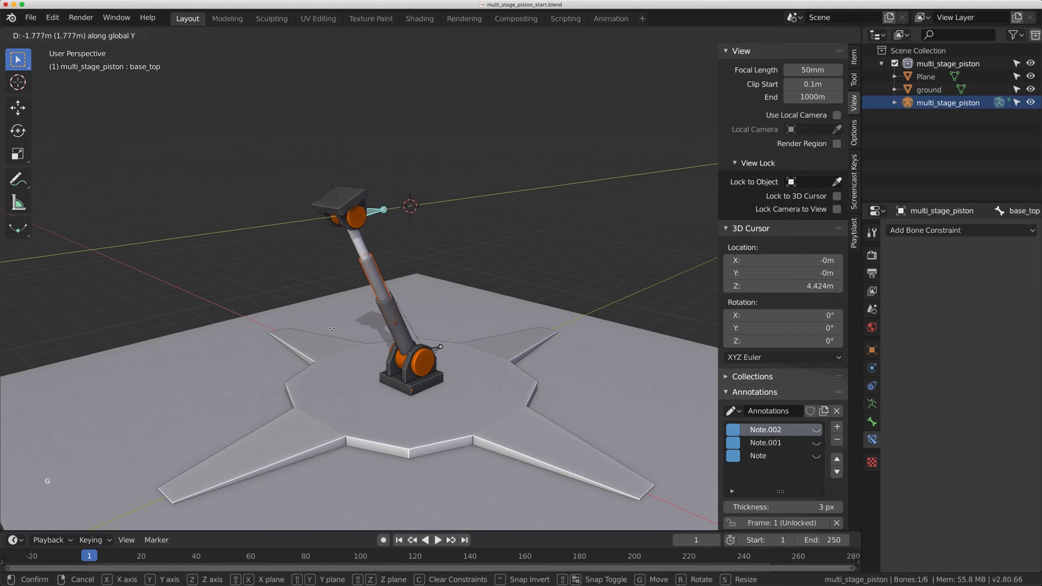
key(g)
middle_click(424, 278)
key(alt+r)
key(alt+g)
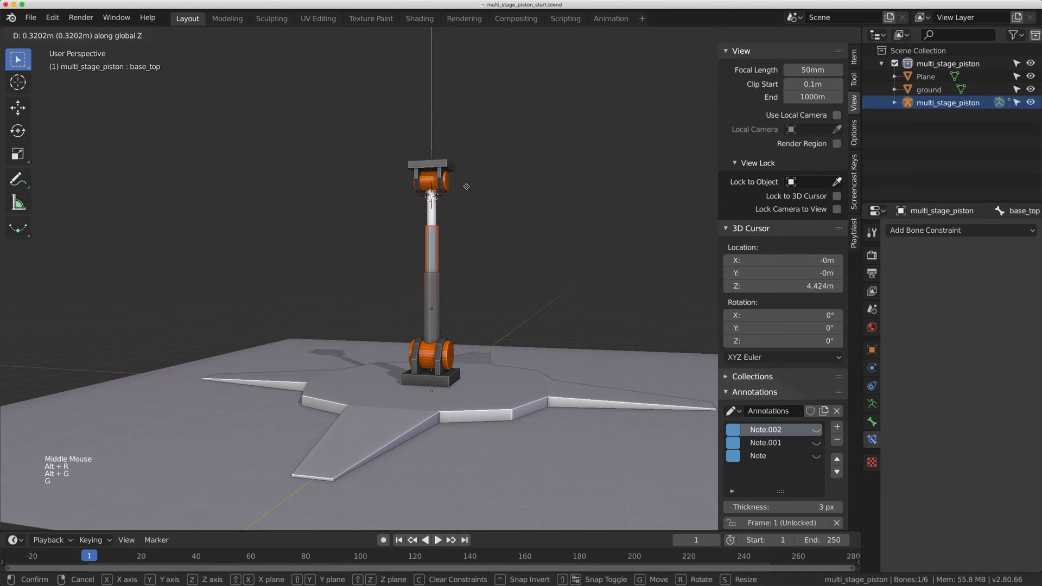
Move the top bone sideways along a horizontal axis so the piston leans over, and confirm the pose
middle_click(453, 215)
key(g)
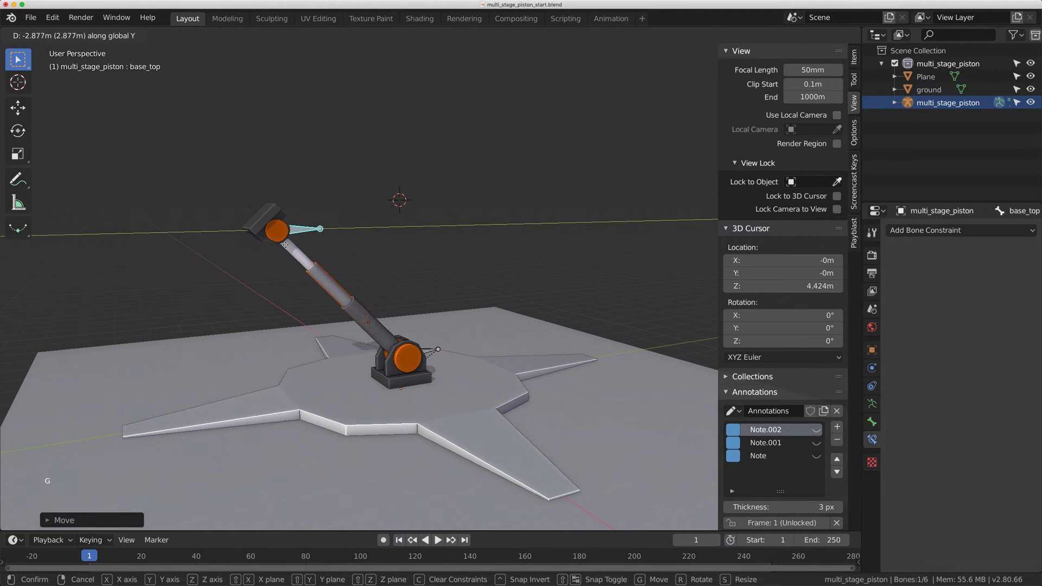
middle_click(380, 245)
scroll(up, 3)
middle_click(412, 243)
middle_click(368, 245)
key(d)
middle_click(353, 219)
click(417, 170)
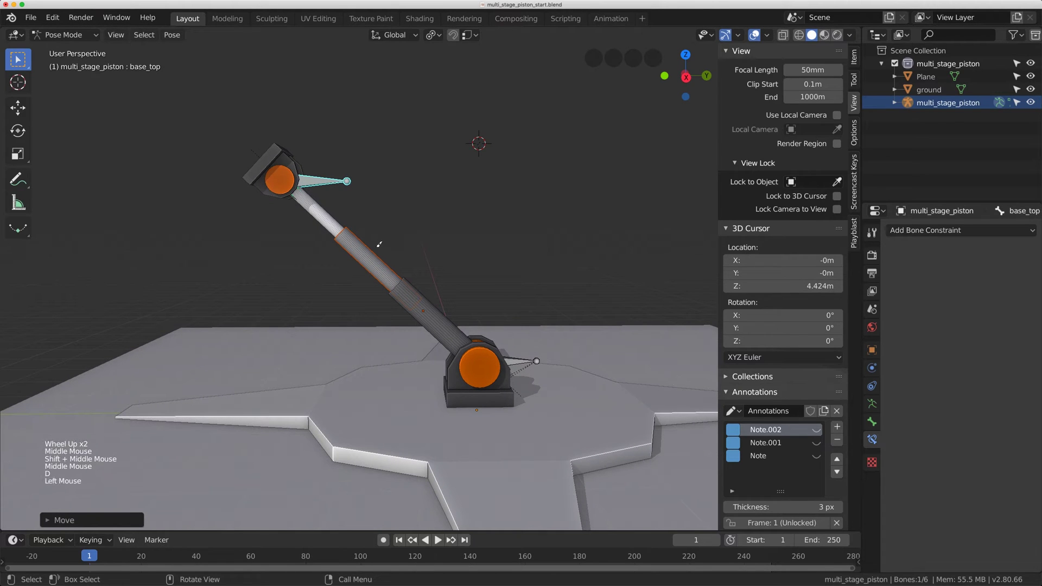
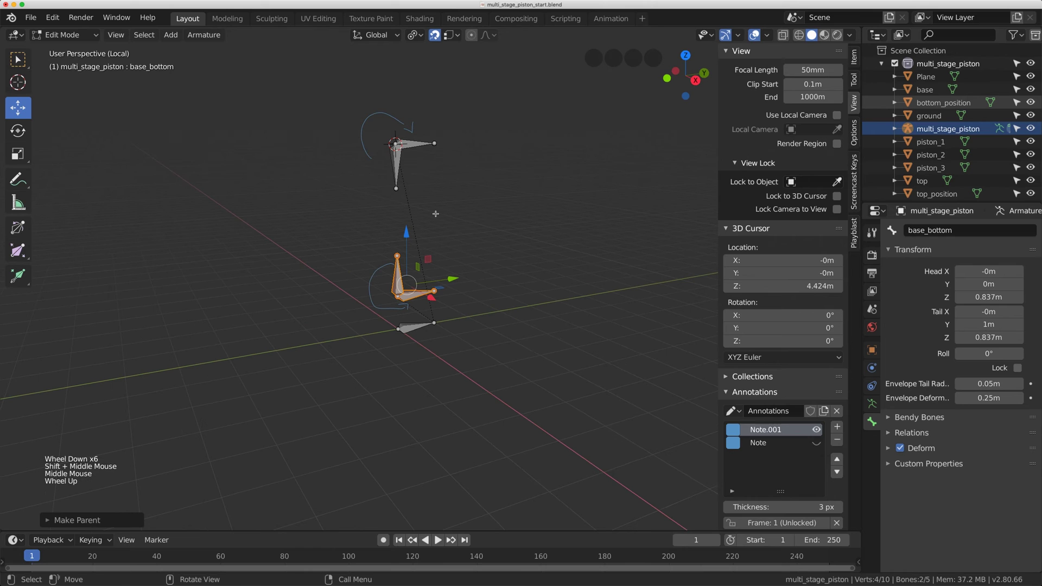
Put the armature into Pose Mode and frame the rig in the viewport
scroll(up, 3)
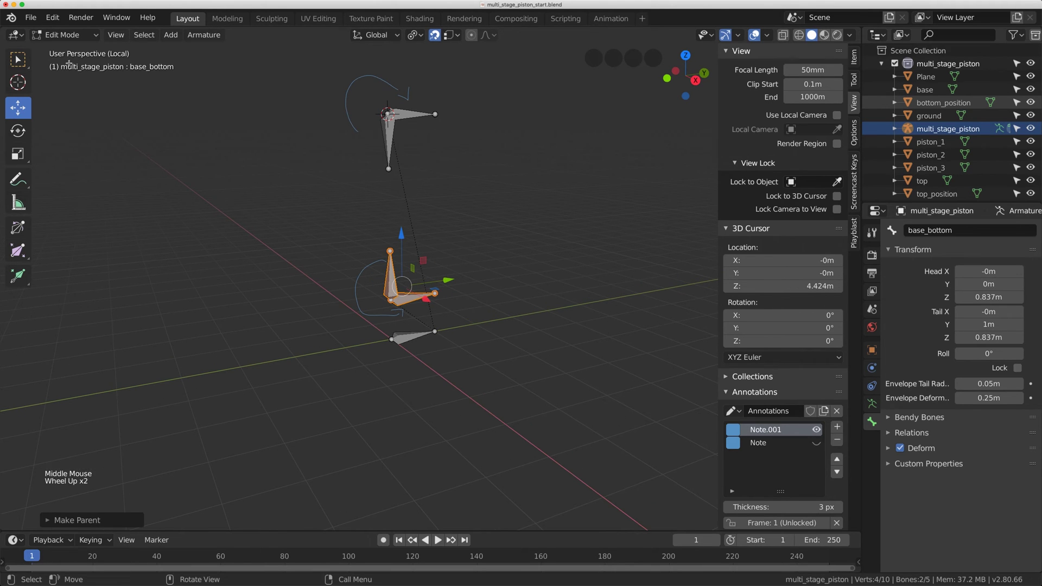
click(73, 36)
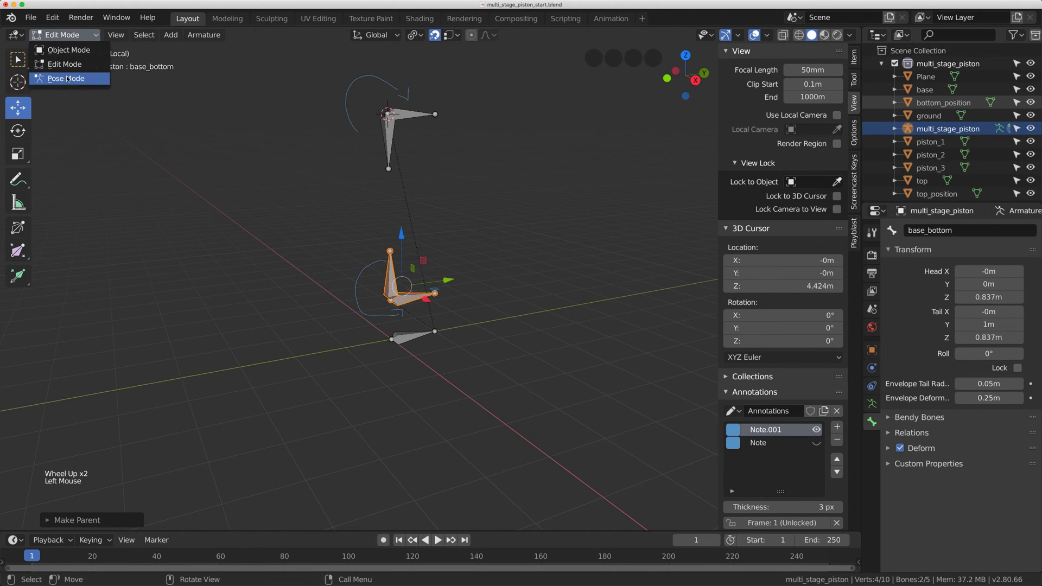
middle_click(467, 229)
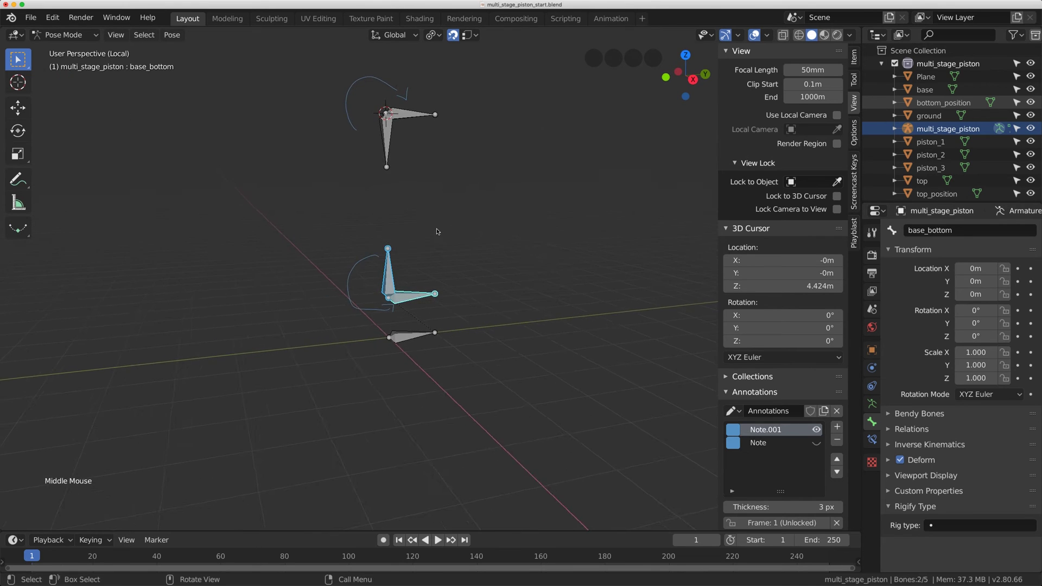
scroll(down, 3)
middle_click(435, 229)
click(440, 184)
scroll(up, 3)
Rename the duplicated bones to base_top and piston_bottom, and begin renaming the upper vertical bone piston_top
click(404, 74)
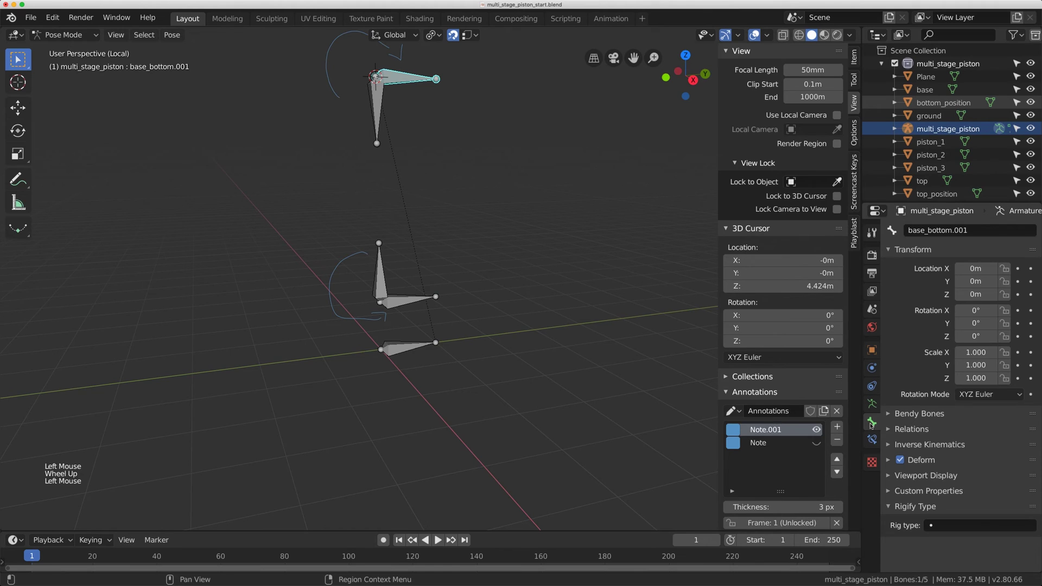
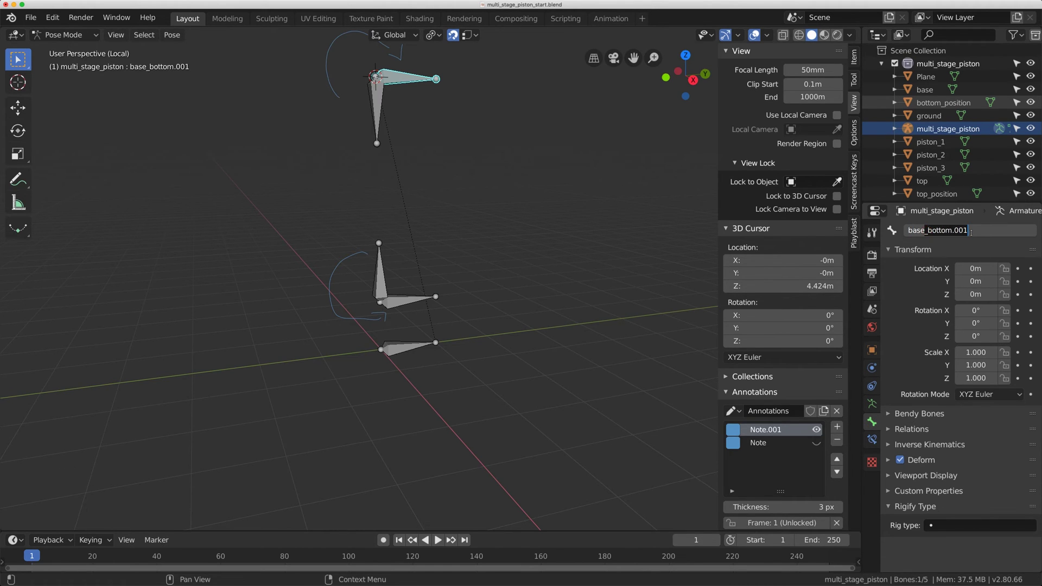
key(BackSpace)
key(BackSpace)
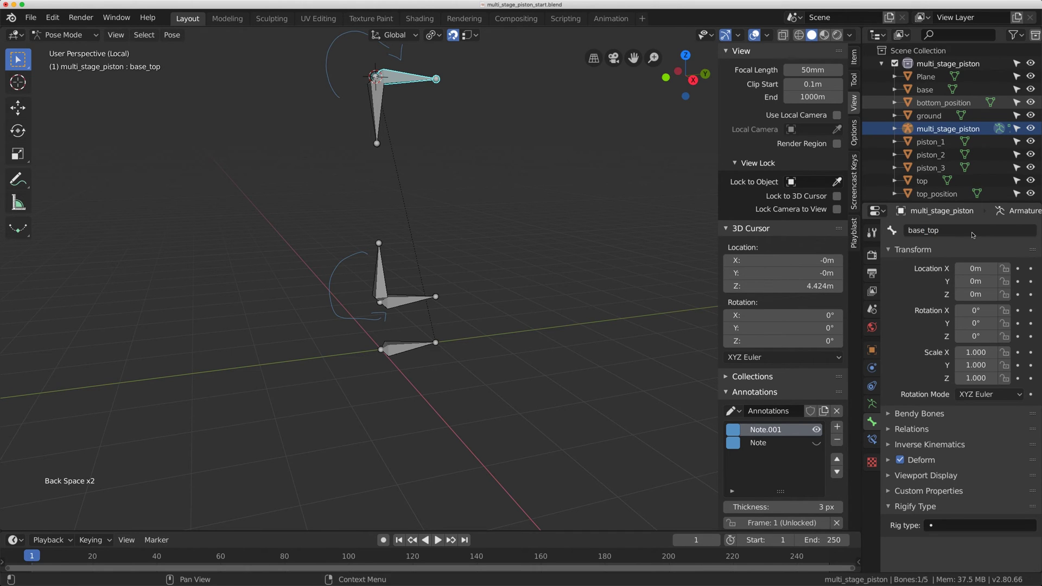
click(374, 278)
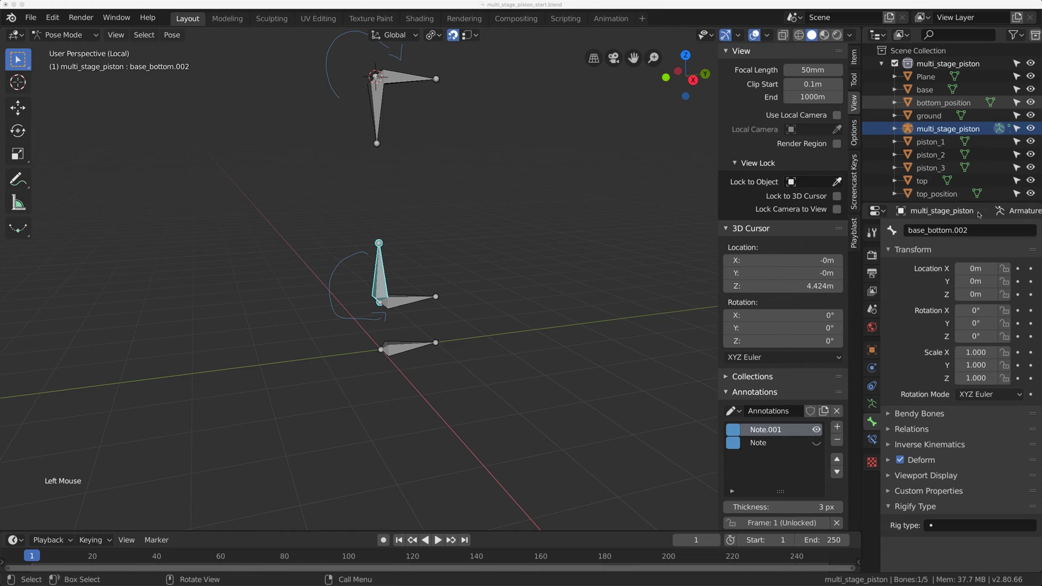
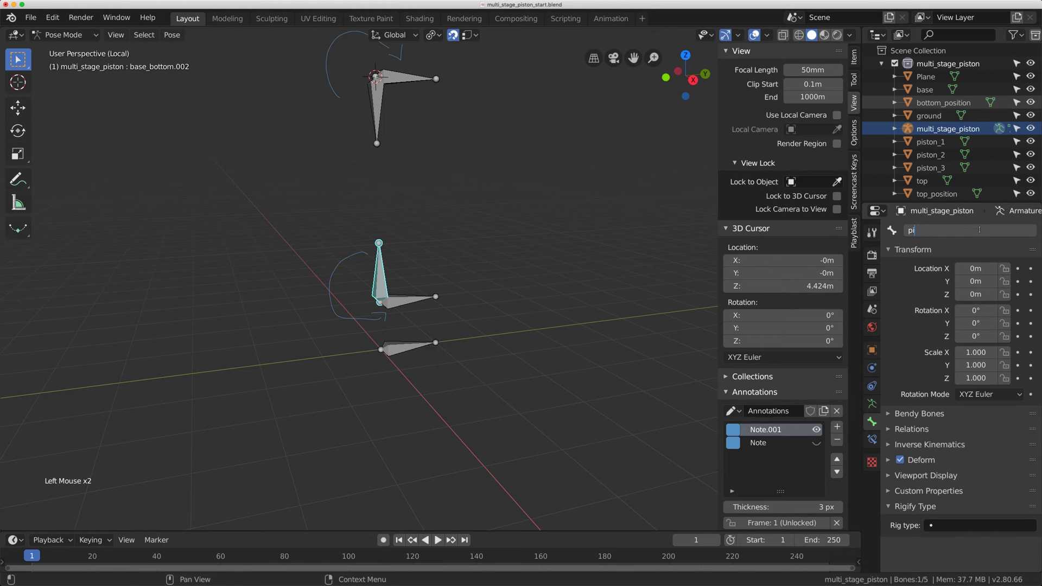
key(t)
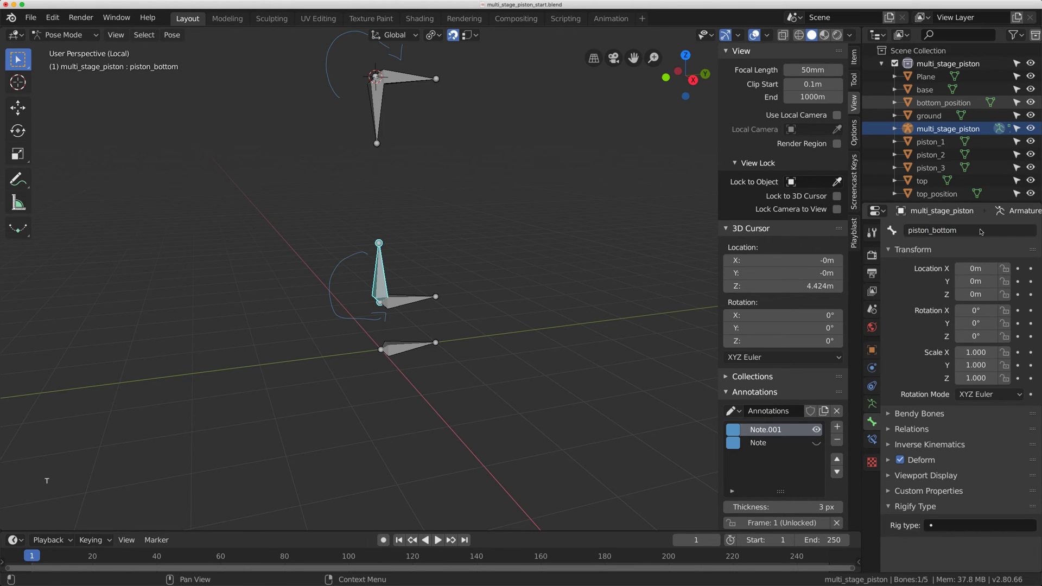
click(377, 116)
click(994, 230)
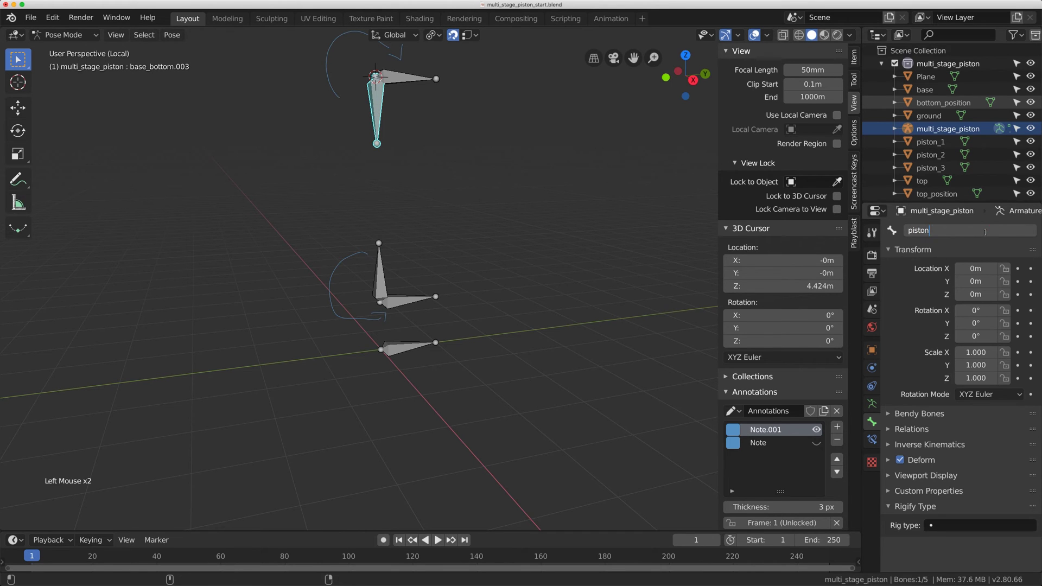
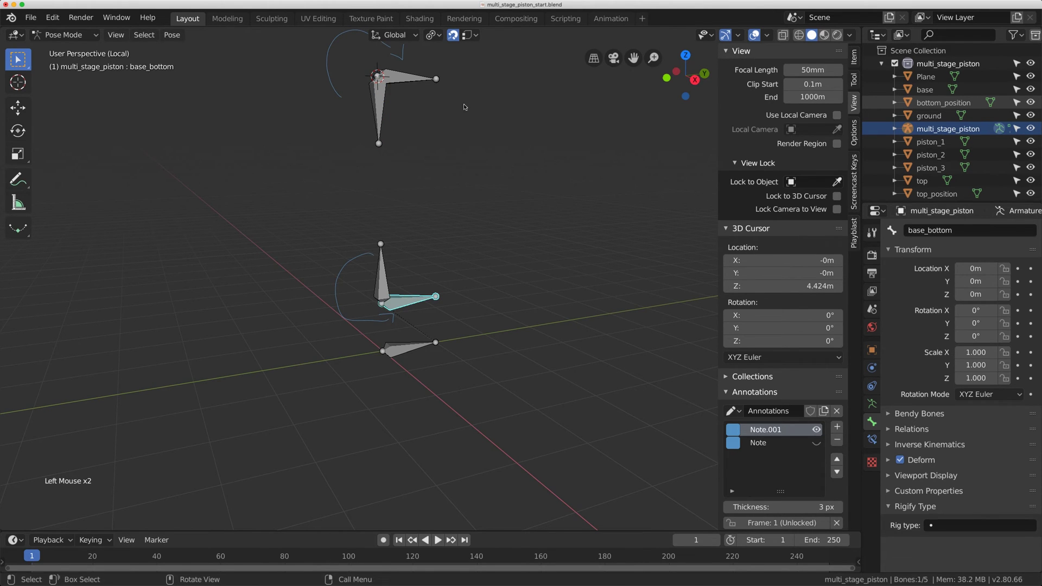
Add a Damped Track constraint to piston_top targeting the multi_stage_piston armature and pick its bone target
click(382, 107)
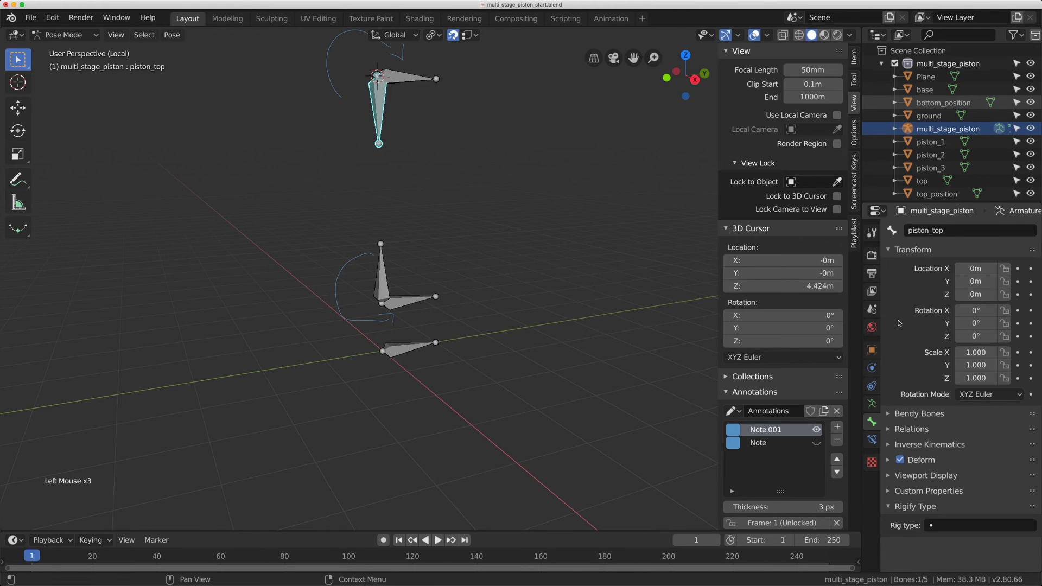
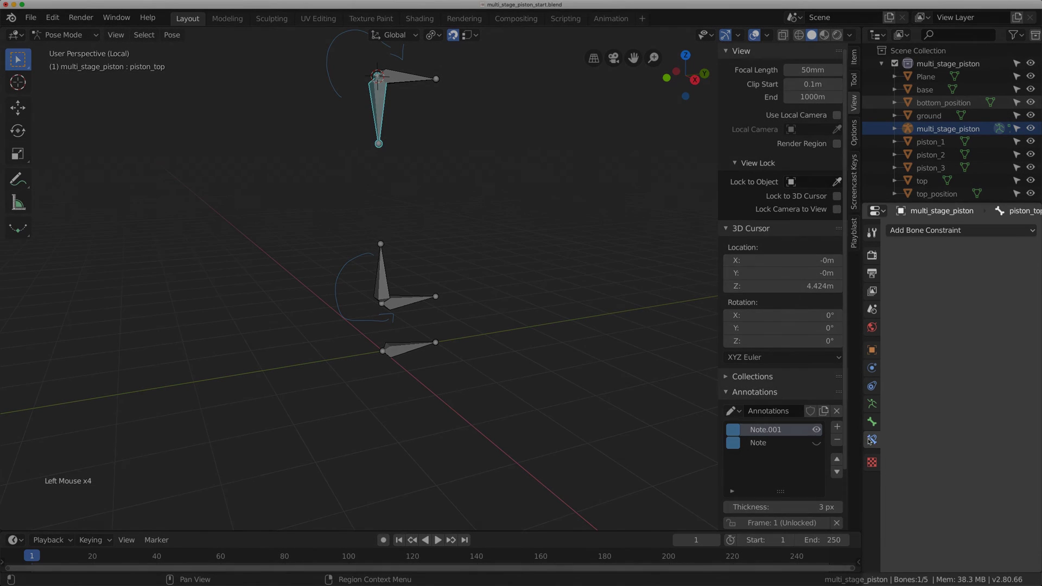
click(929, 225)
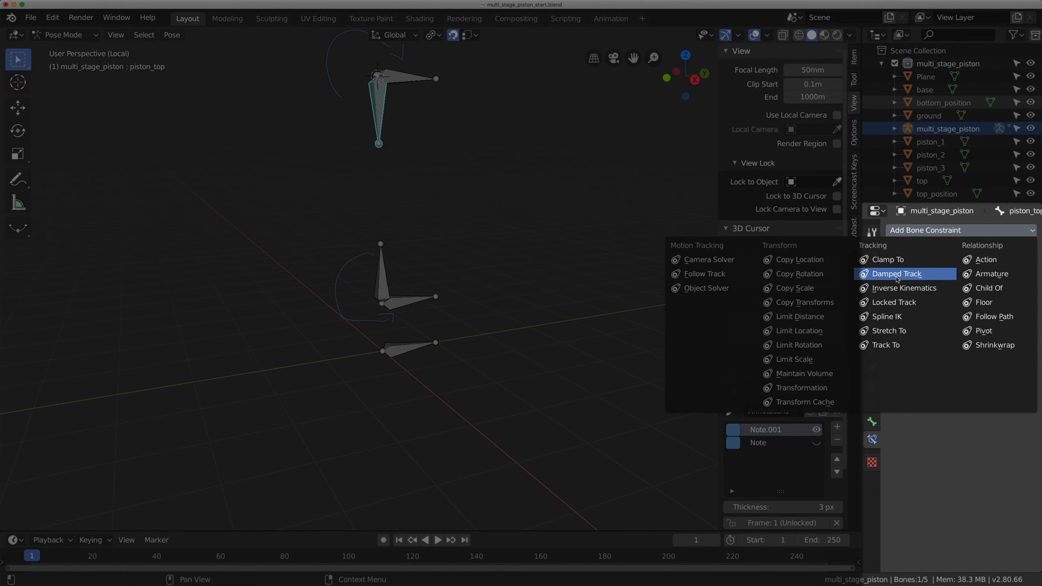
click(951, 273)
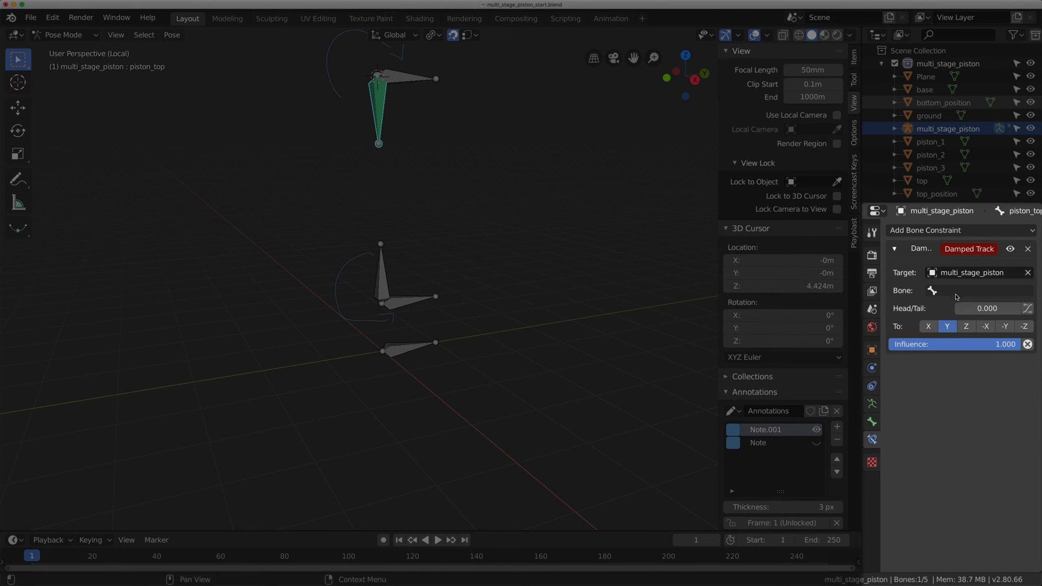
click(958, 288)
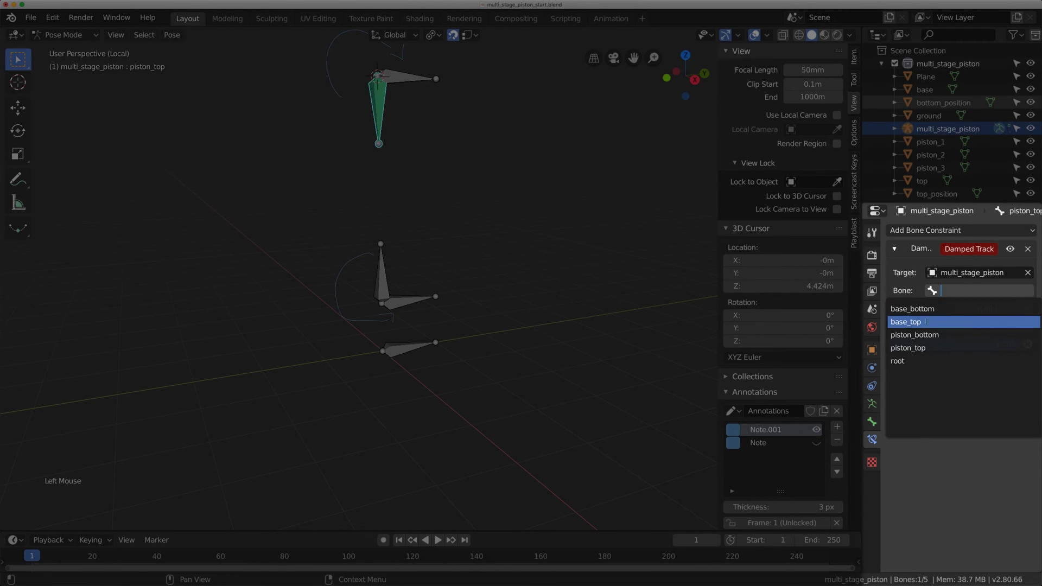
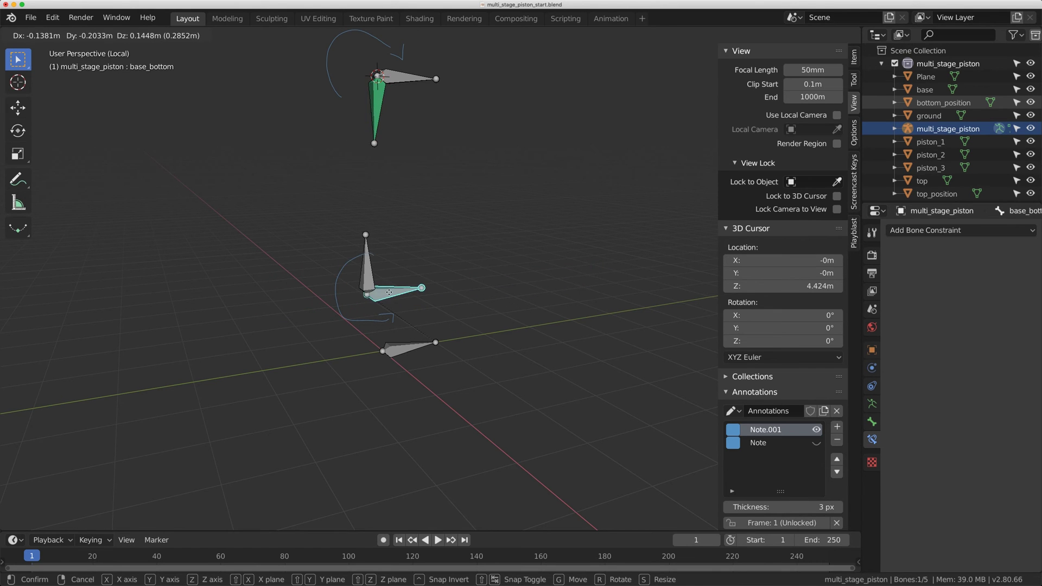
Select piston_bottom and show its Bone Constraint properties after checking base_top's settings
click(382, 270)
click(414, 78)
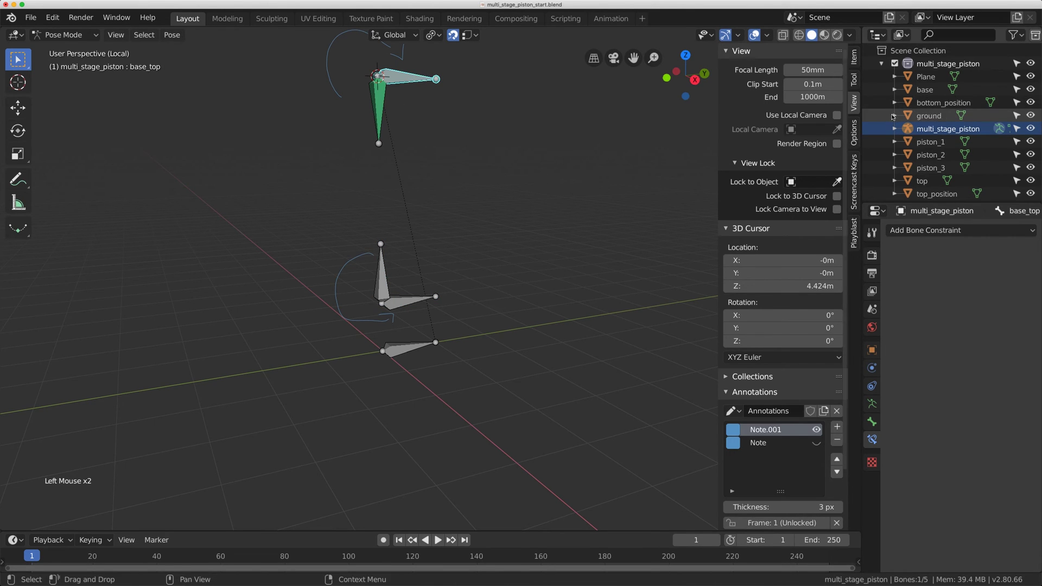
click(873, 426)
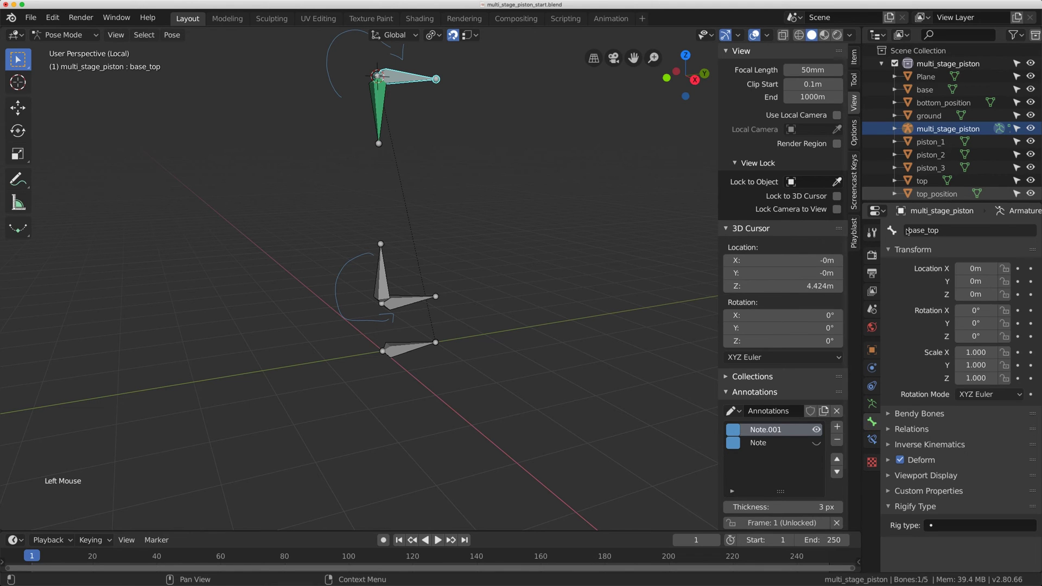
click(388, 268)
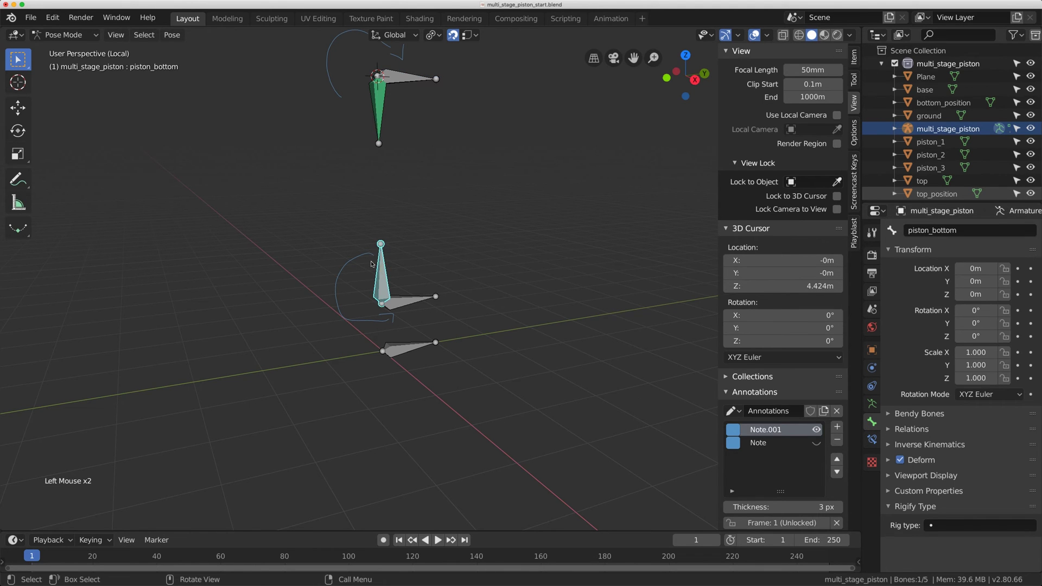
click(876, 441)
Add a Damped Track constraint on piston_bottom tracking piston_top, then move base_top to test the tracking
click(942, 233)
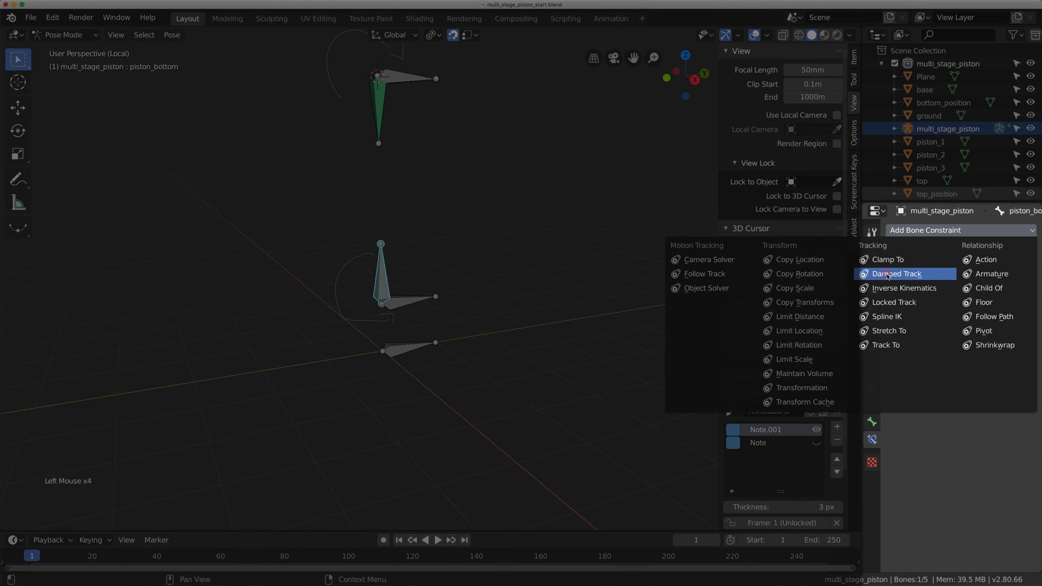
click(957, 274)
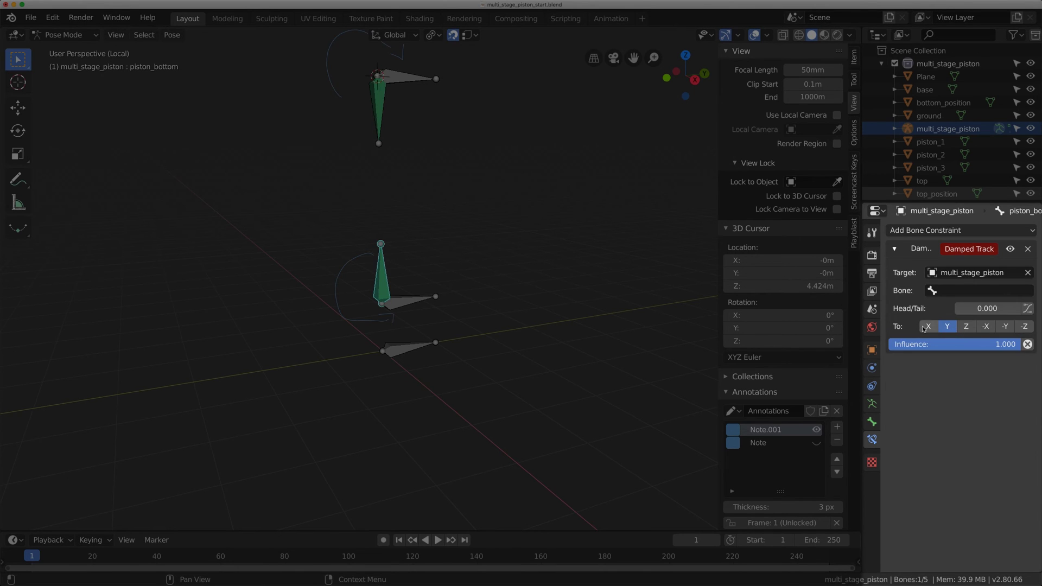
click(948, 292)
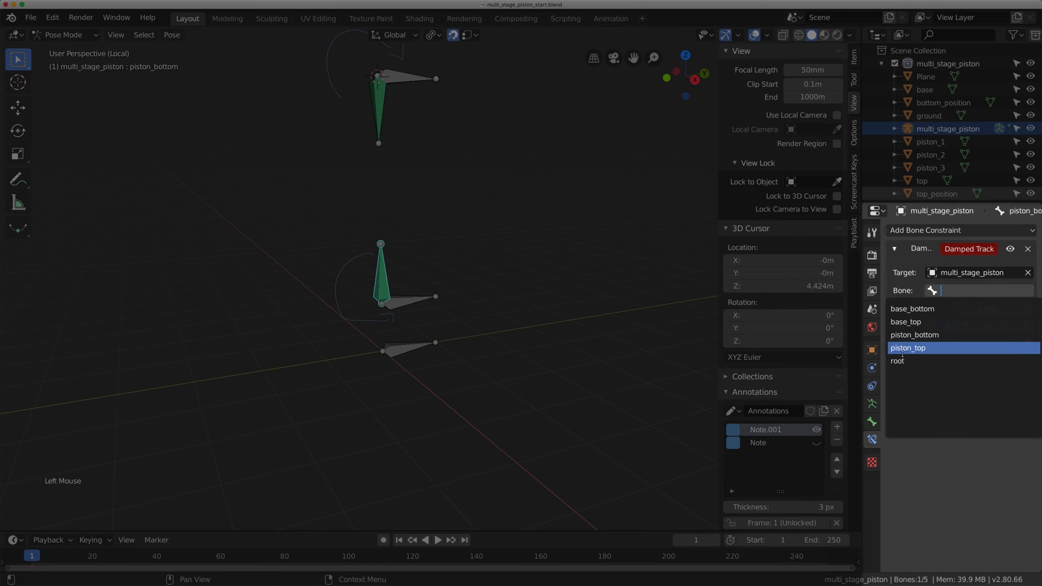
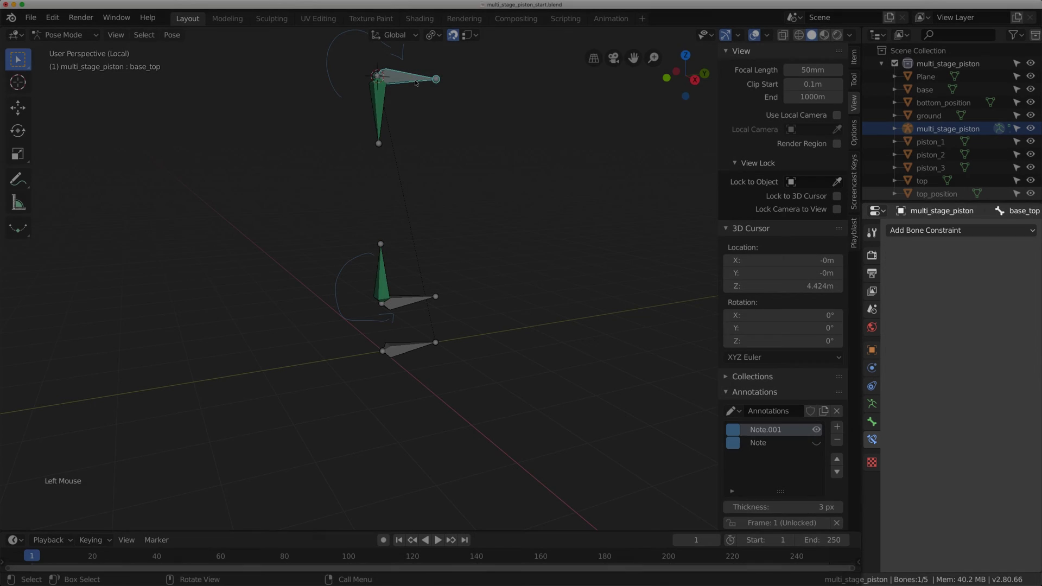
key(g)
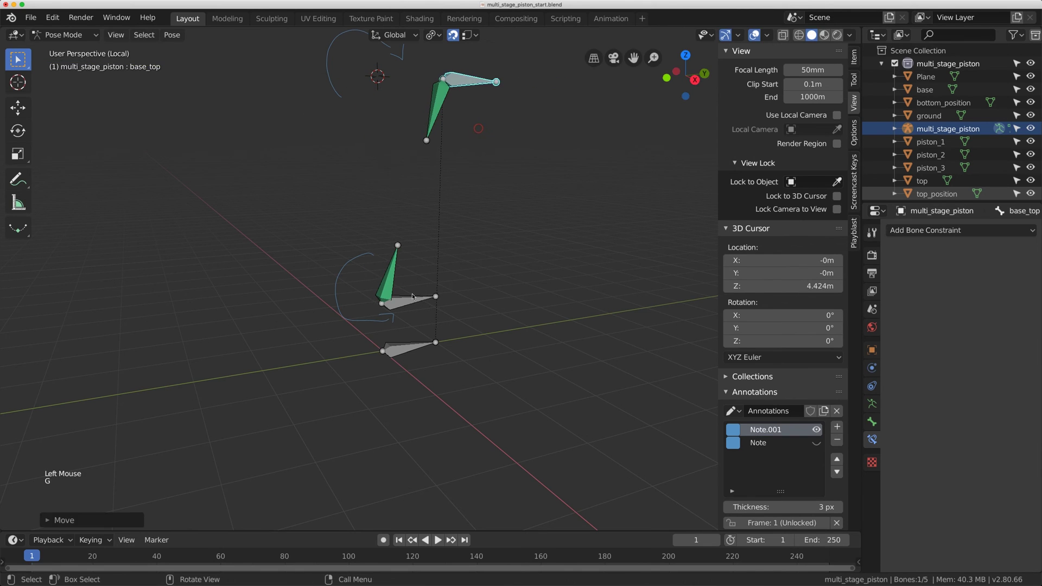
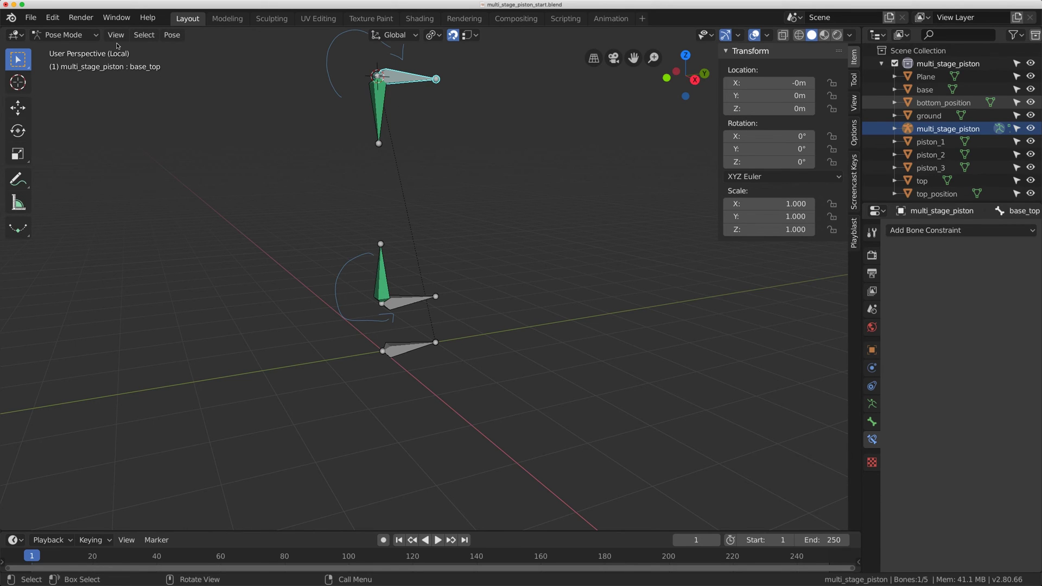
Leave Local View to show the full piston model again and switch the armature to Object Mode
click(120, 37)
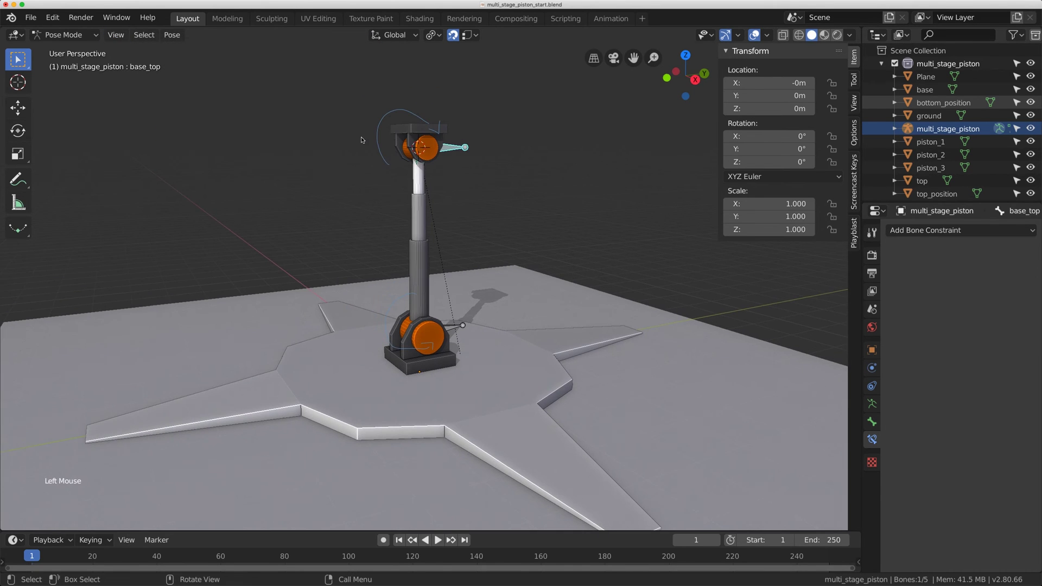
middle_click(472, 289)
scroll(up, 3)
middle_click(477, 268)
scroll(up, 3)
click(267, 131)
click(70, 35)
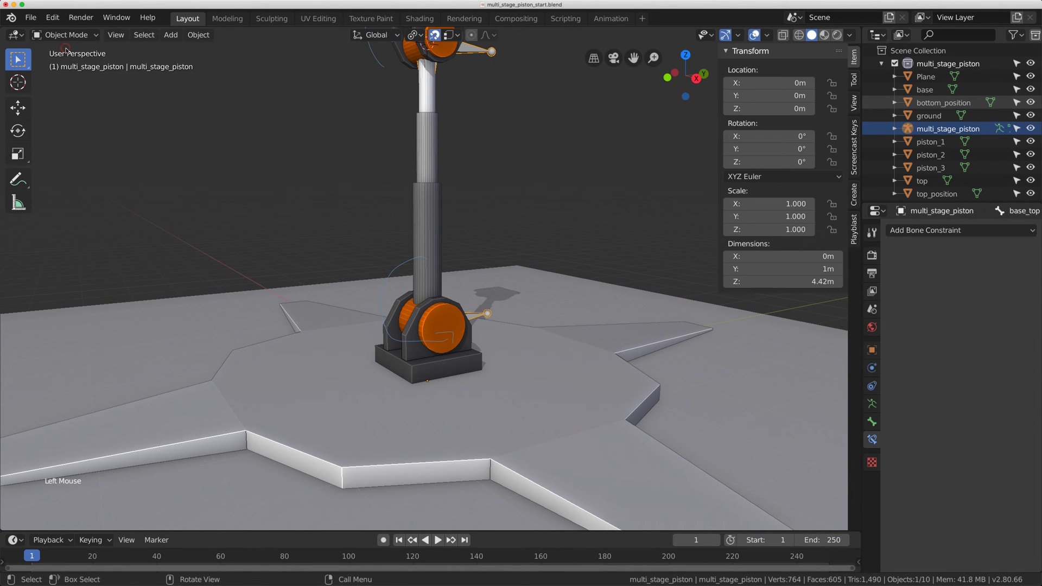
Uncheck Lock Object Modes in the Edit menu and enable X-Ray so the bones show through the model
click(55, 18)
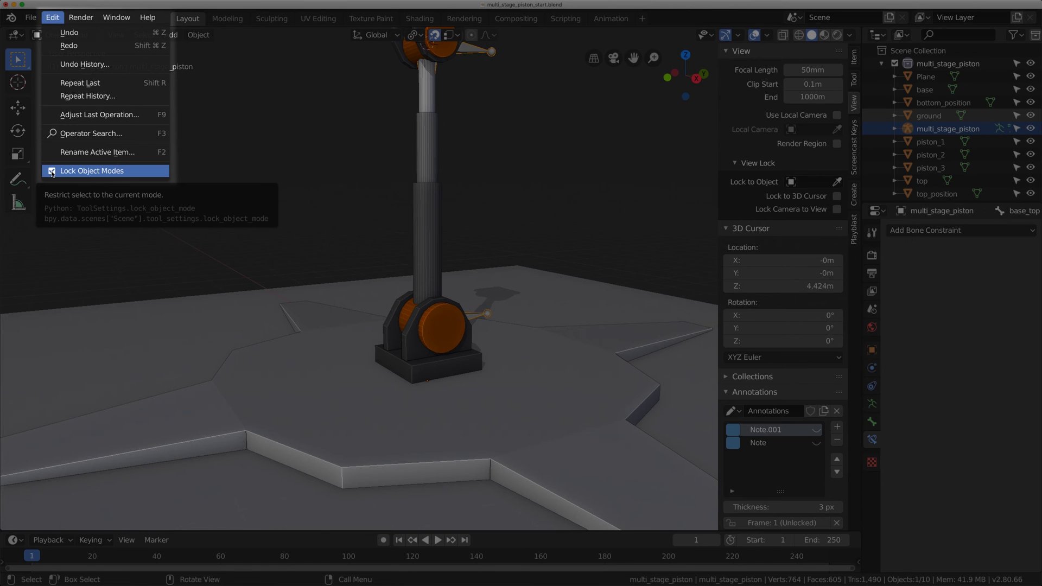
middle_click(443, 242)
click(408, 228)
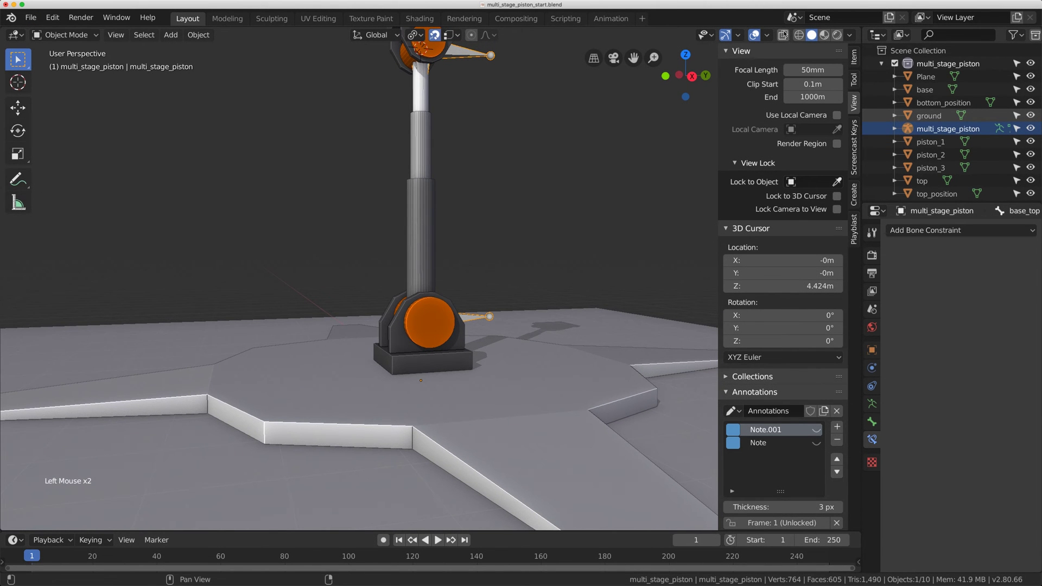
click(788, 35)
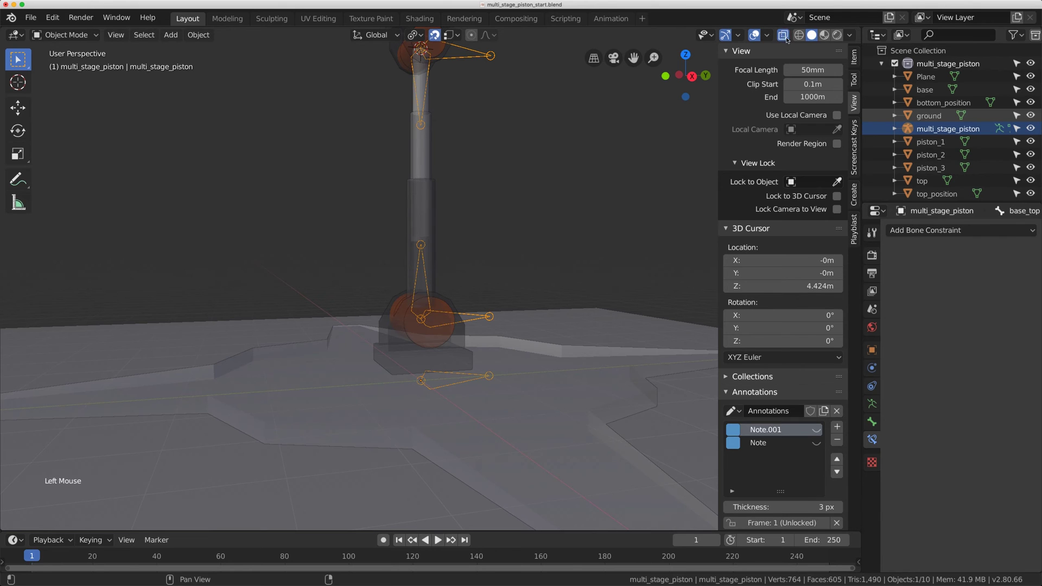
Select the lower base piece and the bottom_position housing together
middle_click(526, 231)
middle_click(525, 210)
click(391, 271)
middle_click(393, 270)
scroll(up, 3)
click(395, 284)
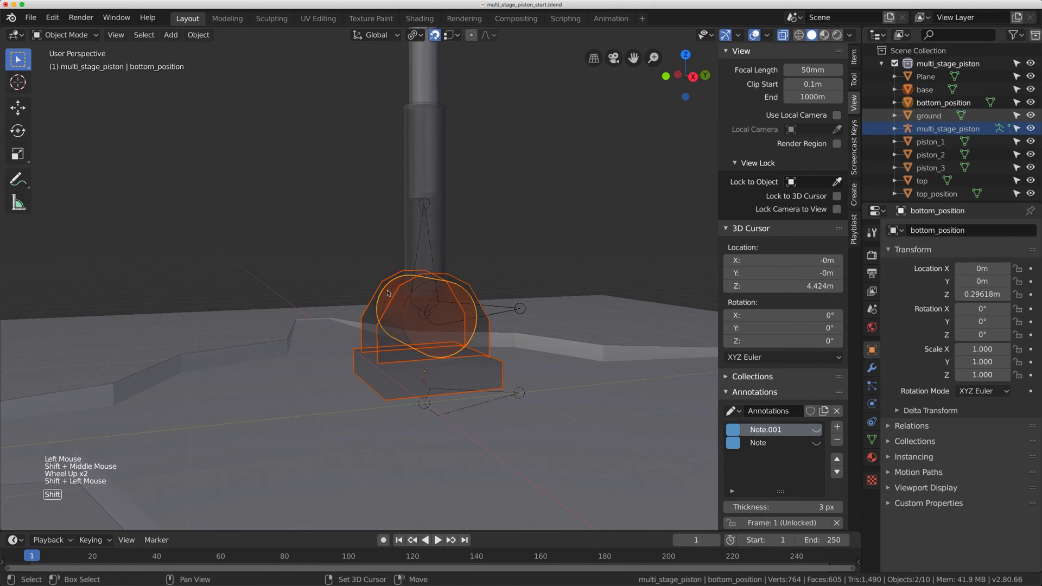
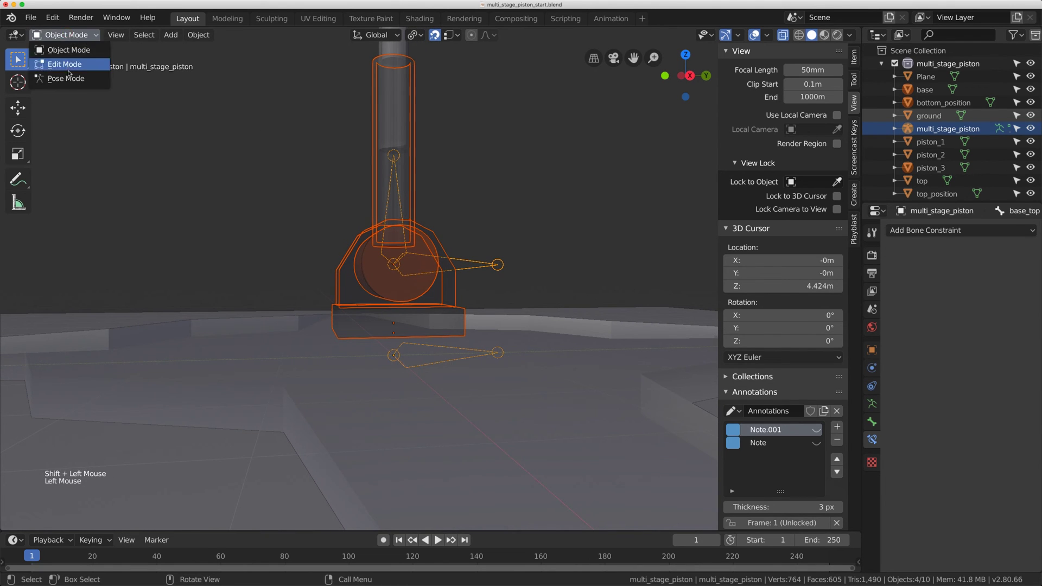
Enter Pose Mode with the base pieces selected and parent them to the base_bottom bone via Pose > Parent > Bone
click(472, 263)
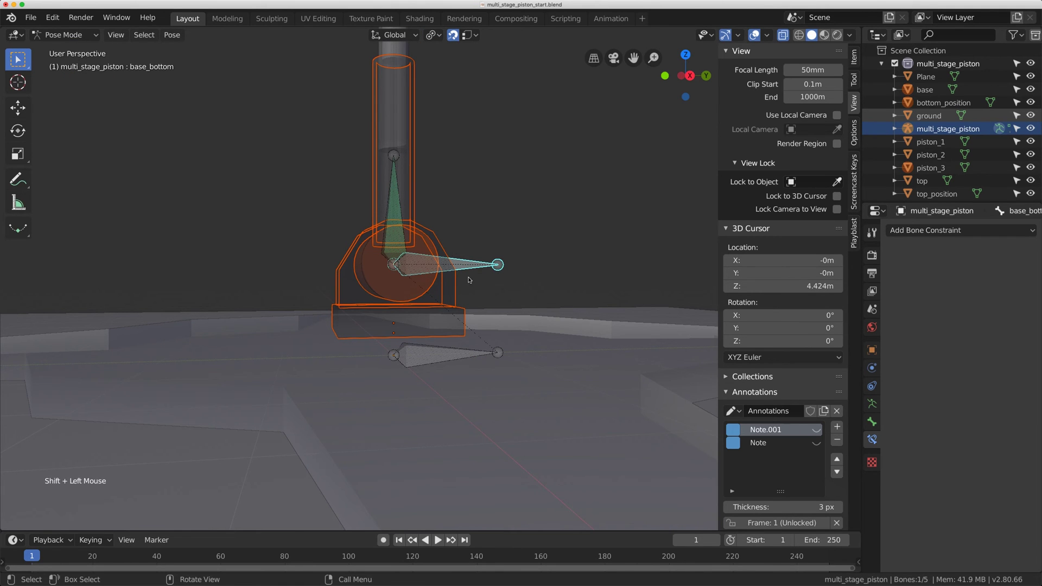
scroll(down, 3)
middle_click(456, 250)
scroll(up, 3)
click(172, 35)
scroll(up, 3)
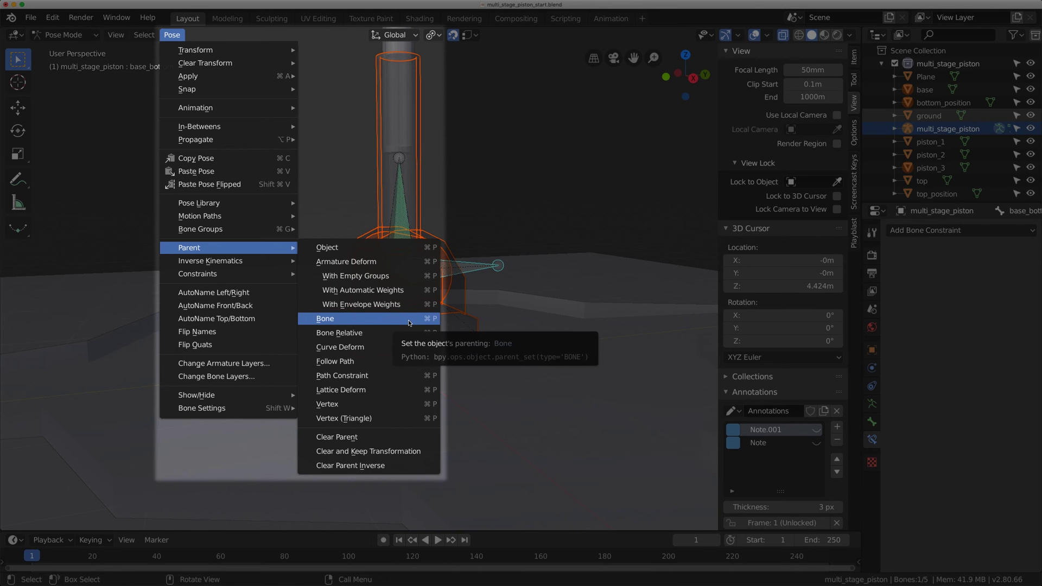
scroll(down, 3)
middle_click(389, 163)
scroll(up, 3)
click(418, 186)
Select the upper housing pieces with the base_top bone and parent them to base_top
scroll(up, 3)
click(420, 190)
click(402, 130)
click(392, 110)
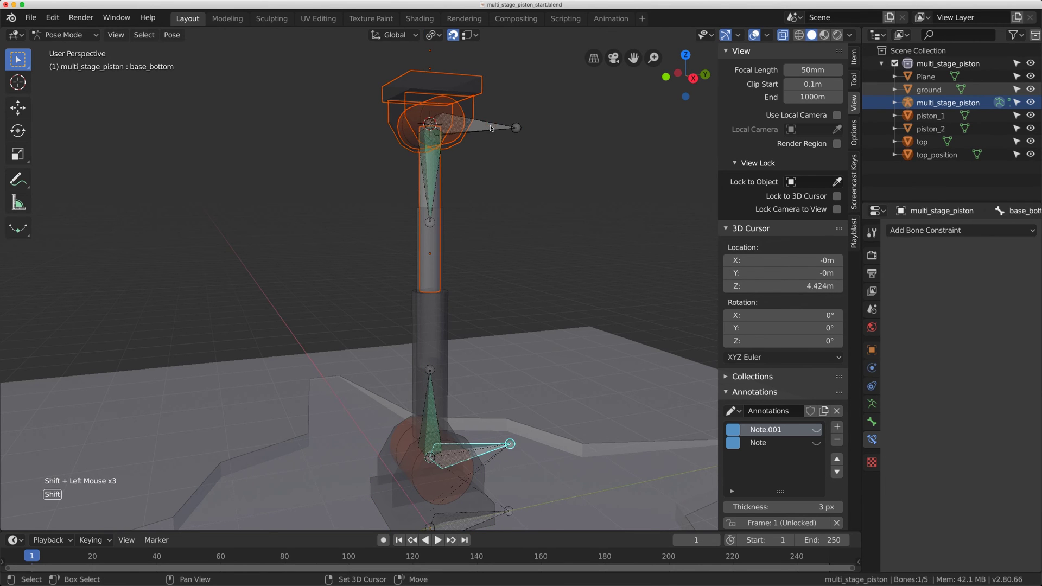
click(490, 129)
click(488, 126)
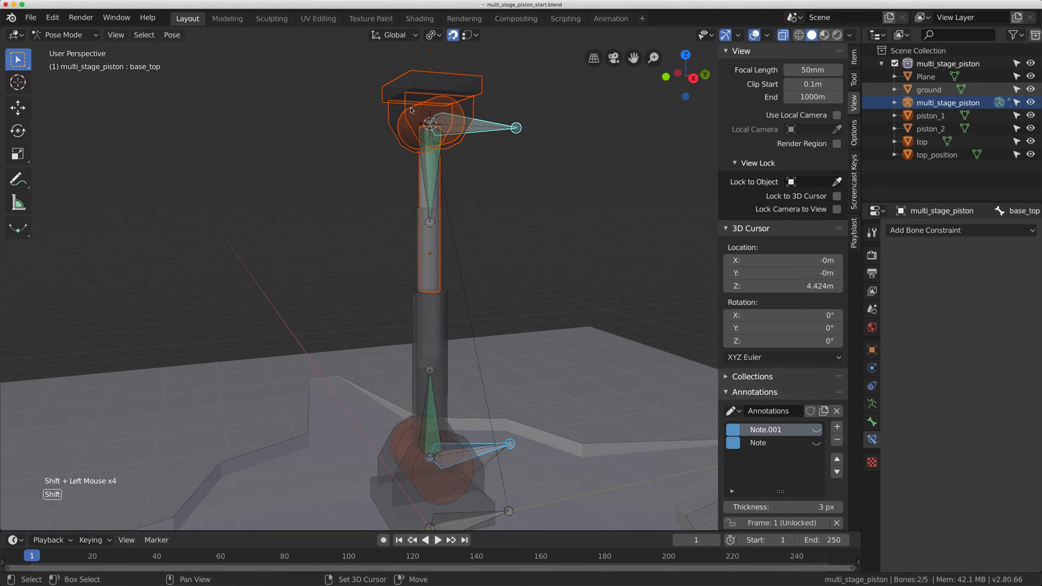
click(172, 35)
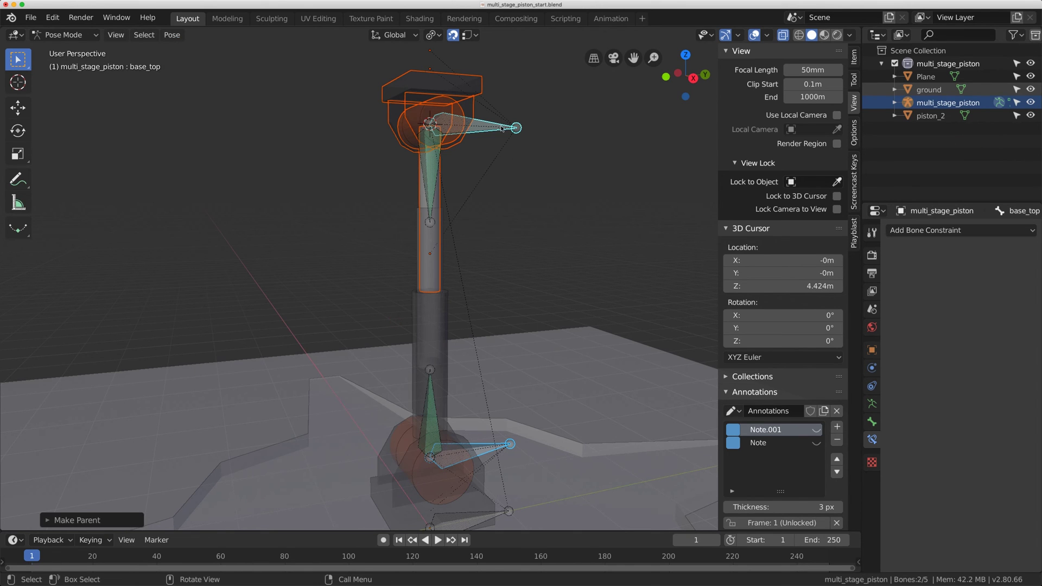
click(499, 124)
scroll(down, 3)
middle_click(466, 131)
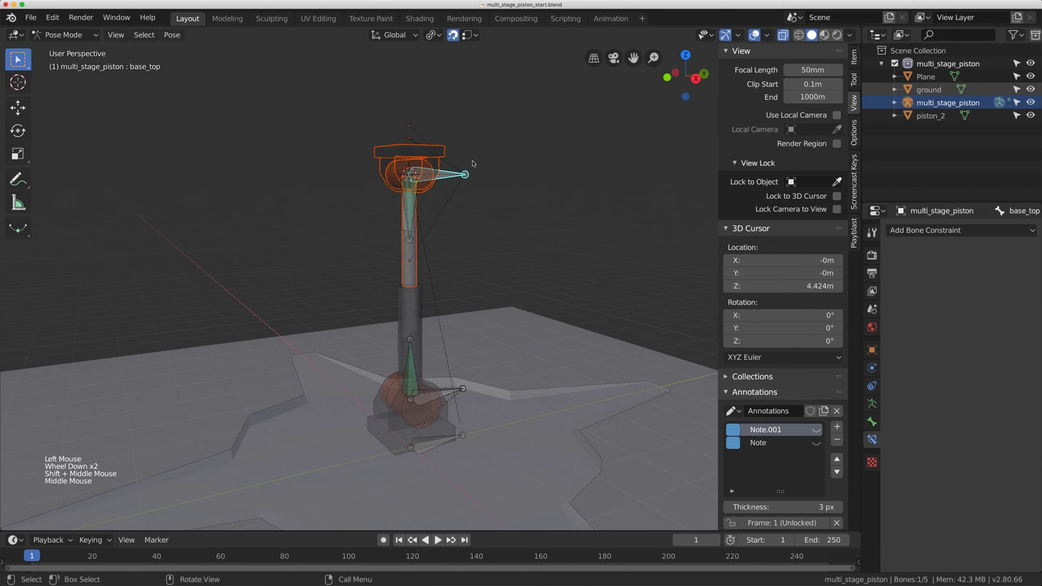
Move base_top along one axis to check the top housing follows, then cancel the move
key(g)
middle_click(470, 162)
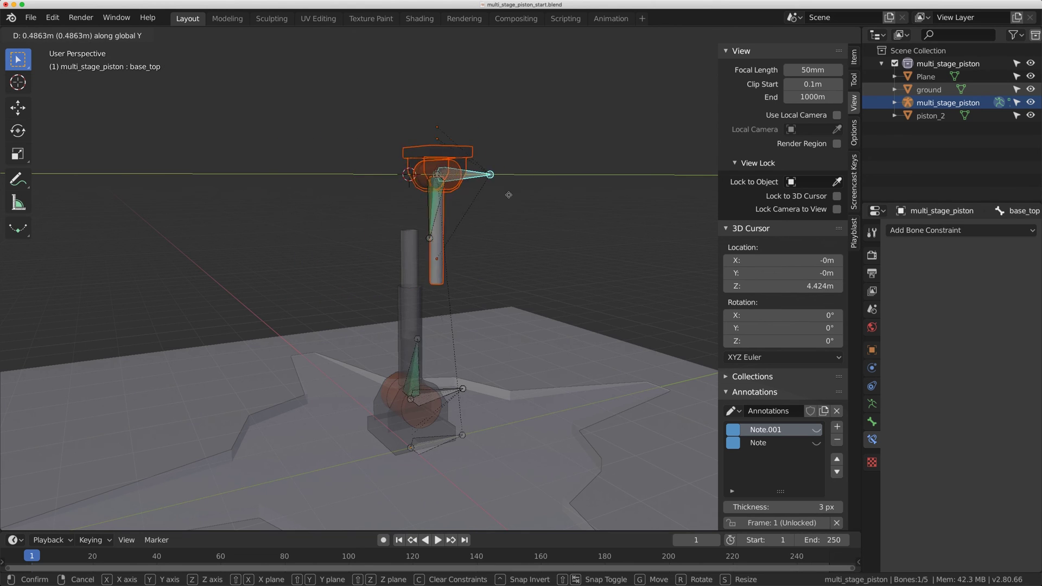
scroll(up, 3)
middle_click(391, 195)
scroll(up, 3)
click(407, 178)
Switch back to Object Mode and select the upper piston tube piston_1
click(420, 173)
click(410, 181)
scroll(up, 3)
click(420, 163)
click(419, 161)
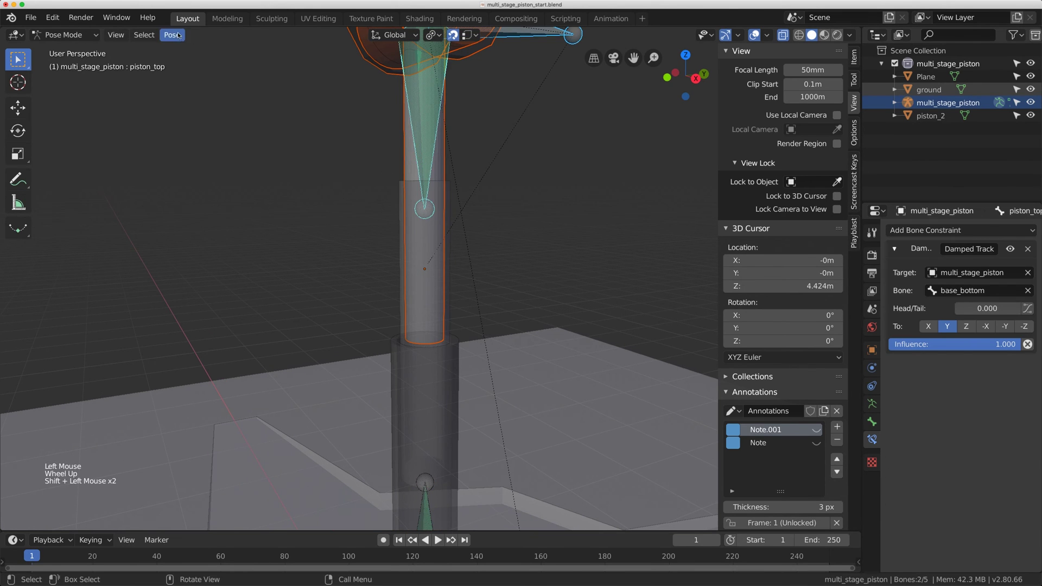
click(178, 37)
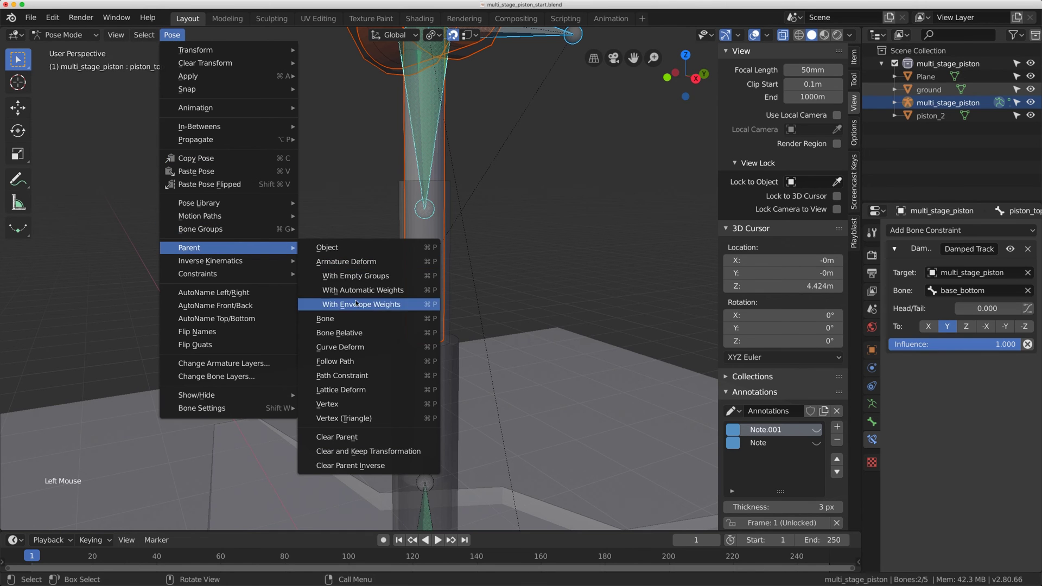
scroll(down, 3)
middle_click(471, 207)
scroll(up, 3)
middle_click(463, 218)
click(381, 225)
click(379, 229)
middle_click(450, 214)
middle_click(442, 215)
click(465, 242)
double_click(462, 244)
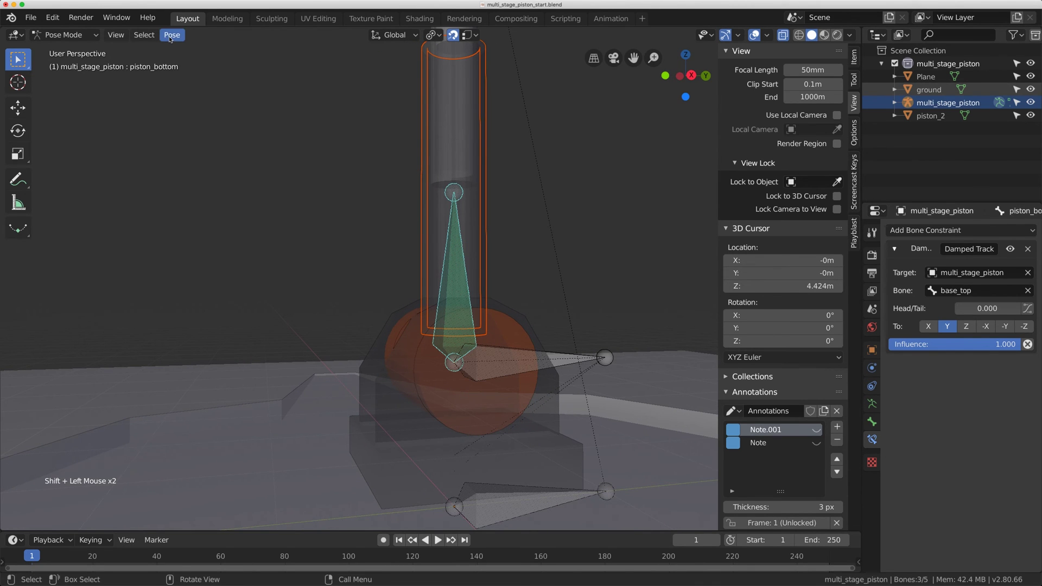
click(172, 36)
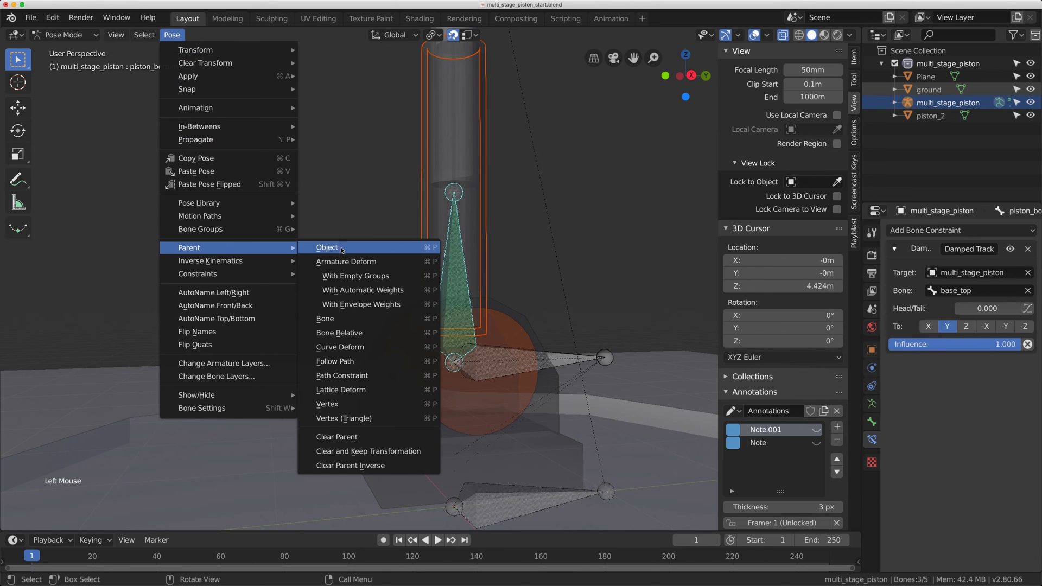
scroll(down, 3)
middle_click(402, 172)
middle_click(414, 180)
scroll(up, 3)
middle_click(370, 213)
click(436, 144)
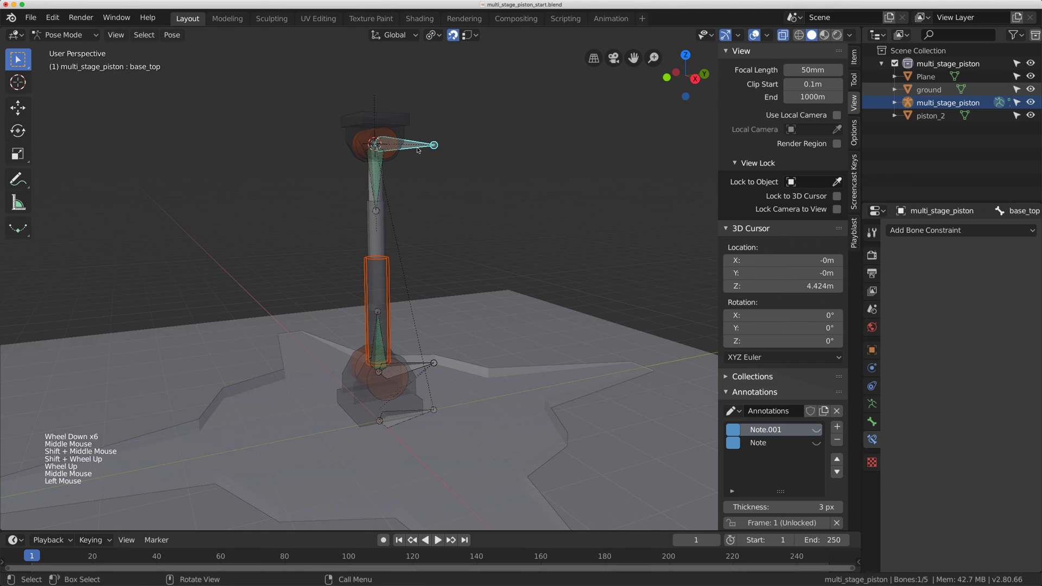
Test-move base_top, then clear its rotation and location to reset the rig
key(g)
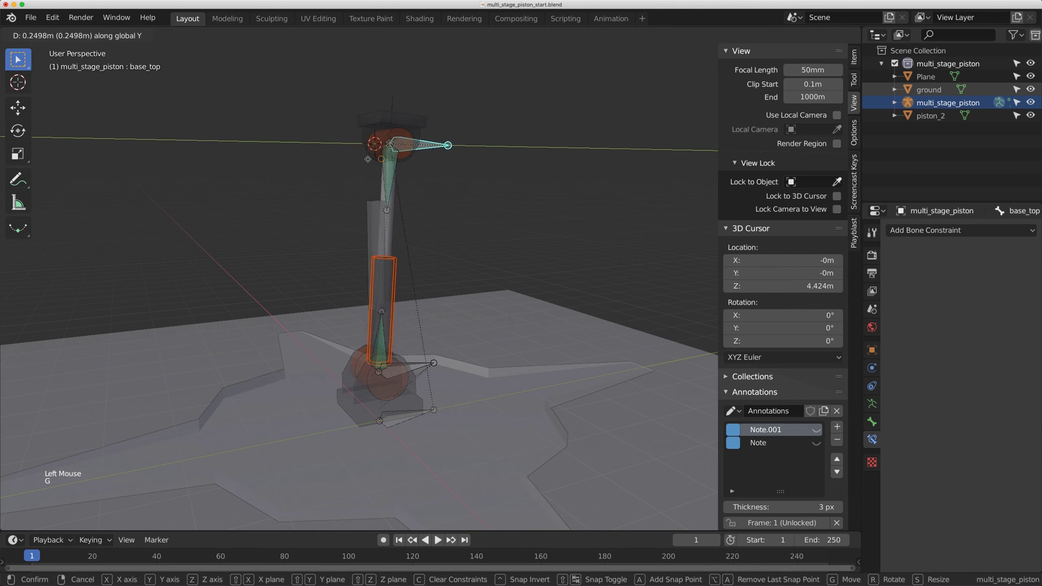
key(shift+Tab)
key(alt+r)
key(alt+g)
middle_click(386, 184)
middle_click(437, 178)
scroll(up, 3)
middle_click(434, 183)
Select the piston_2 and piston_3 meshes, then the armature, enter Pose Mode and pick piston_bottom
click(401, 203)
click(399, 204)
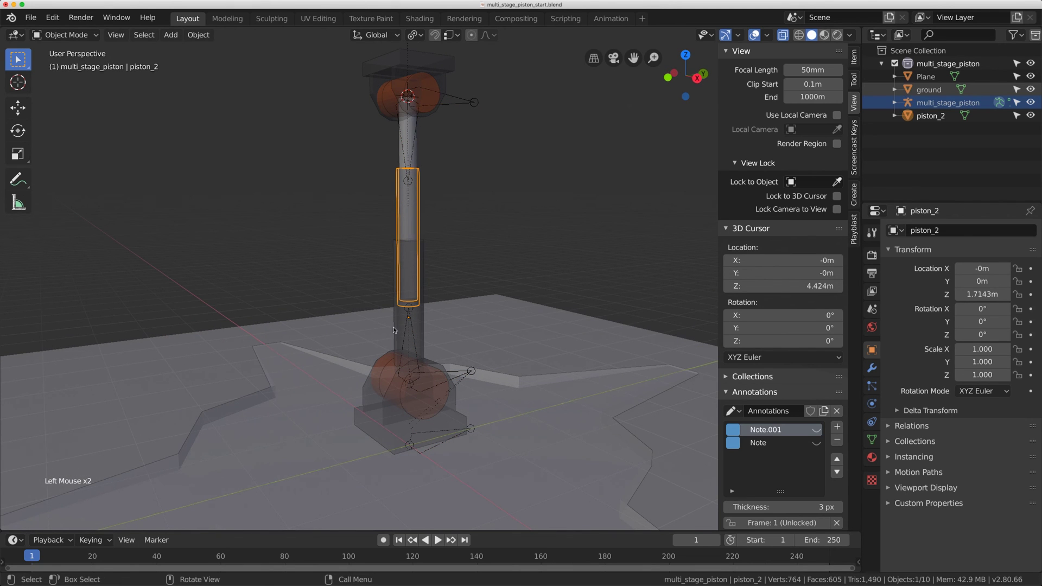
middle_click(418, 285)
middle_click(417, 279)
click(410, 327)
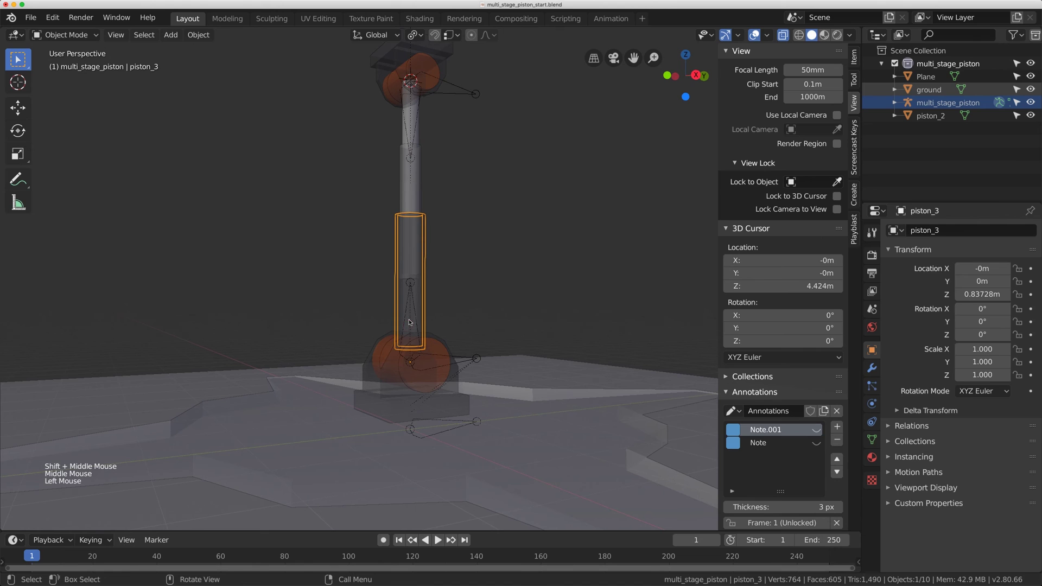
click(415, 316)
click(411, 308)
click(412, 309)
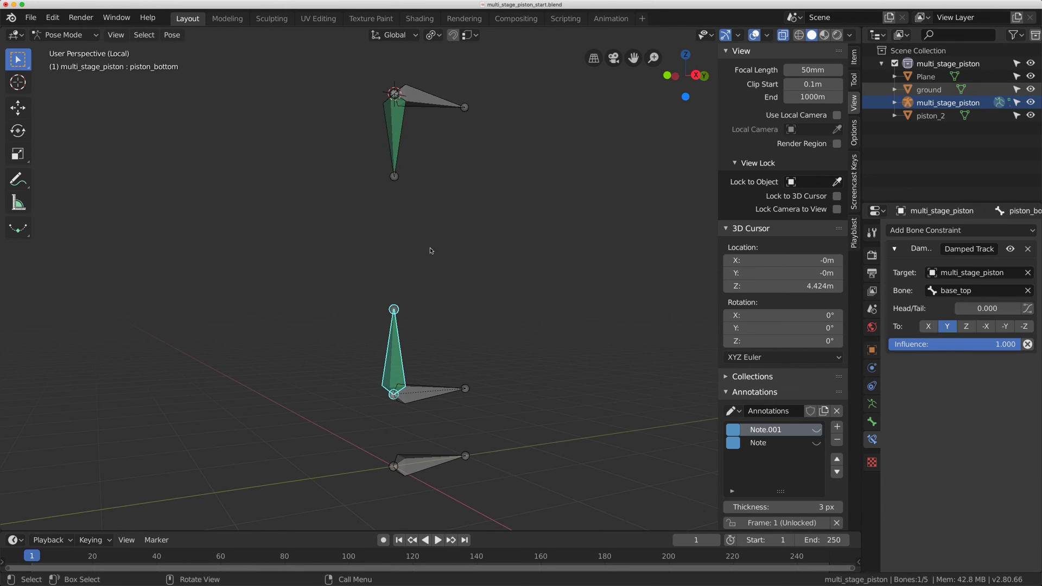
Tab into the armature's Edit Mode to duplicate piston_bottom and add a new annotation layer for an arrow note
middle_click(435, 271)
click(406, 329)
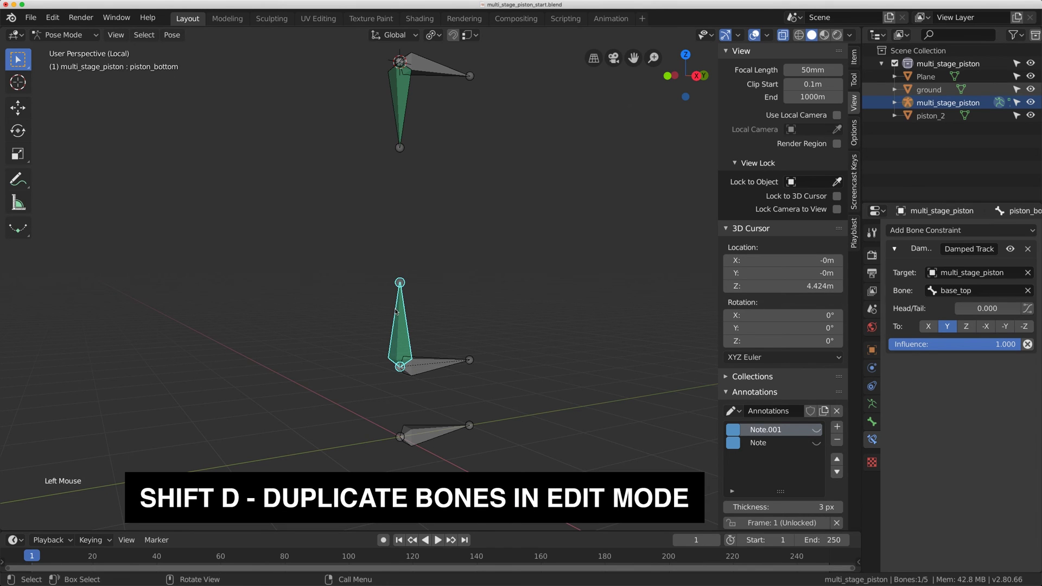
key(Tab)
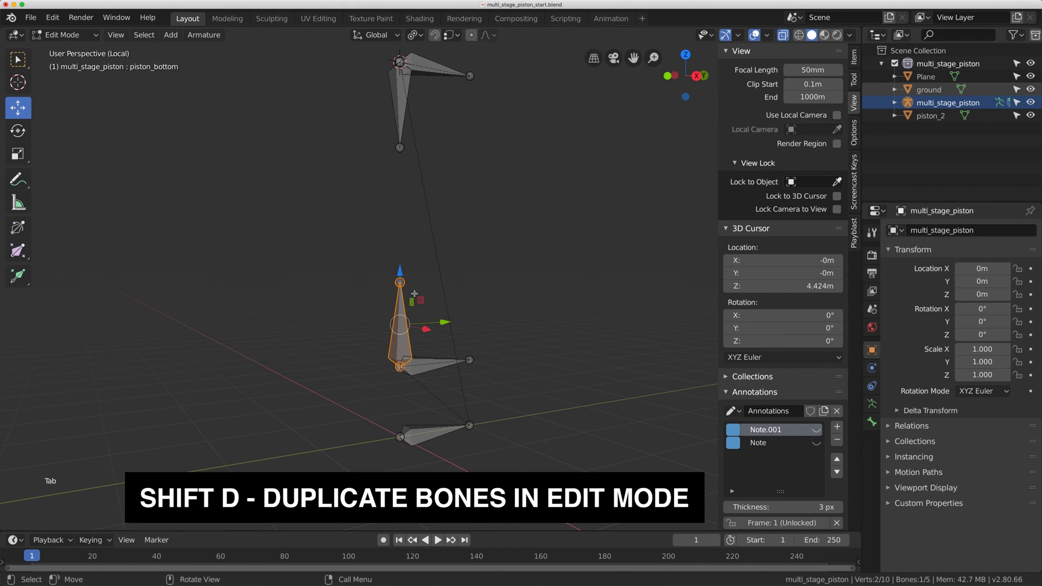
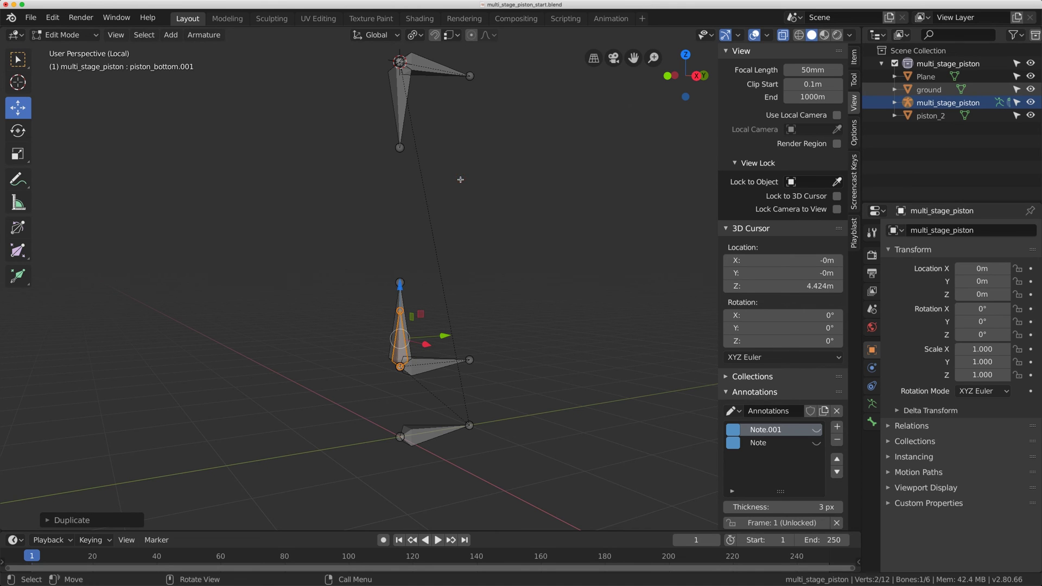
click(842, 426)
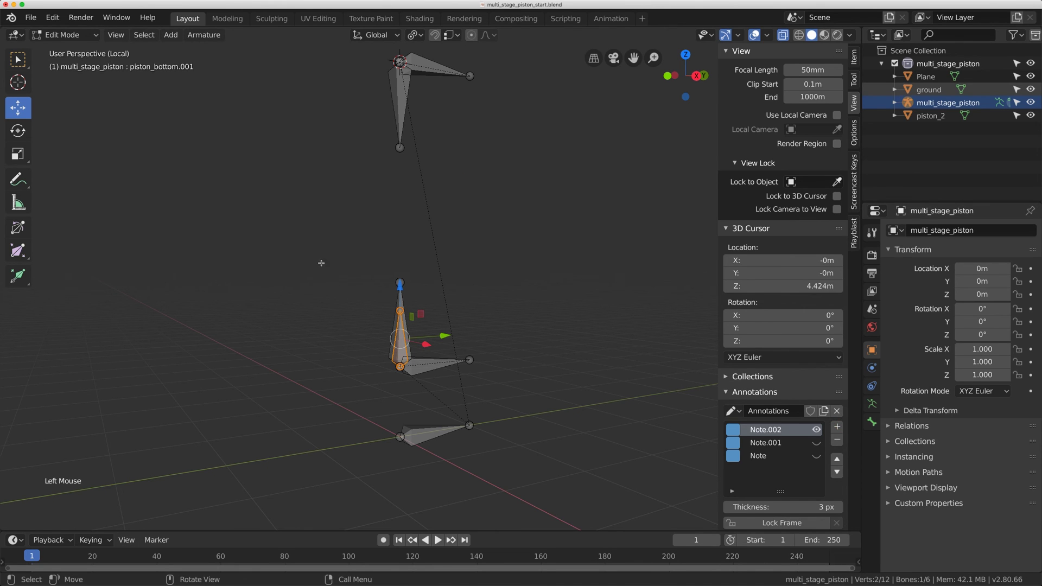
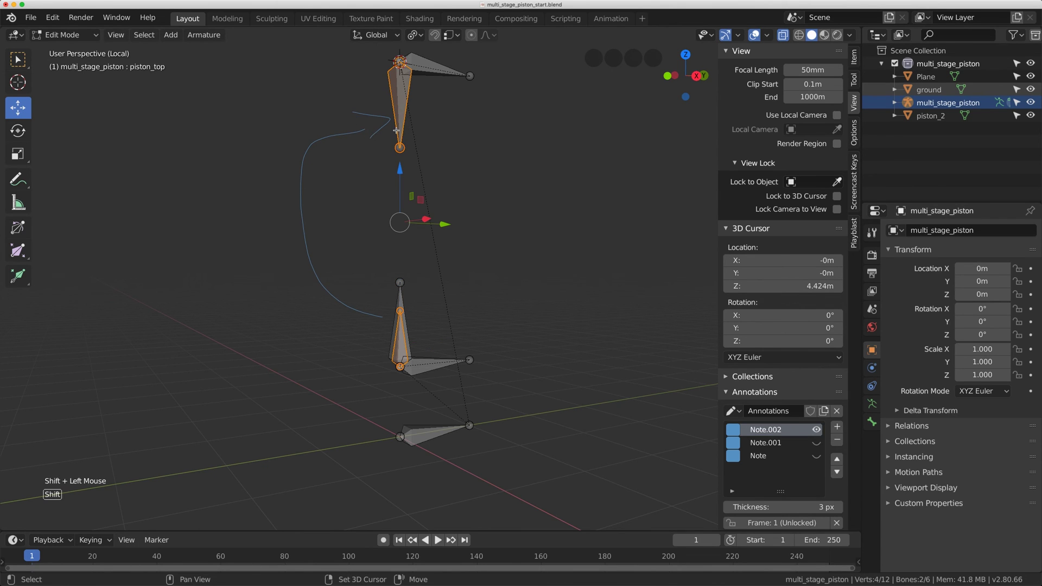
Test the rig's bending by moving base_top along Y, then clear its rotation and location
click(191, 34)
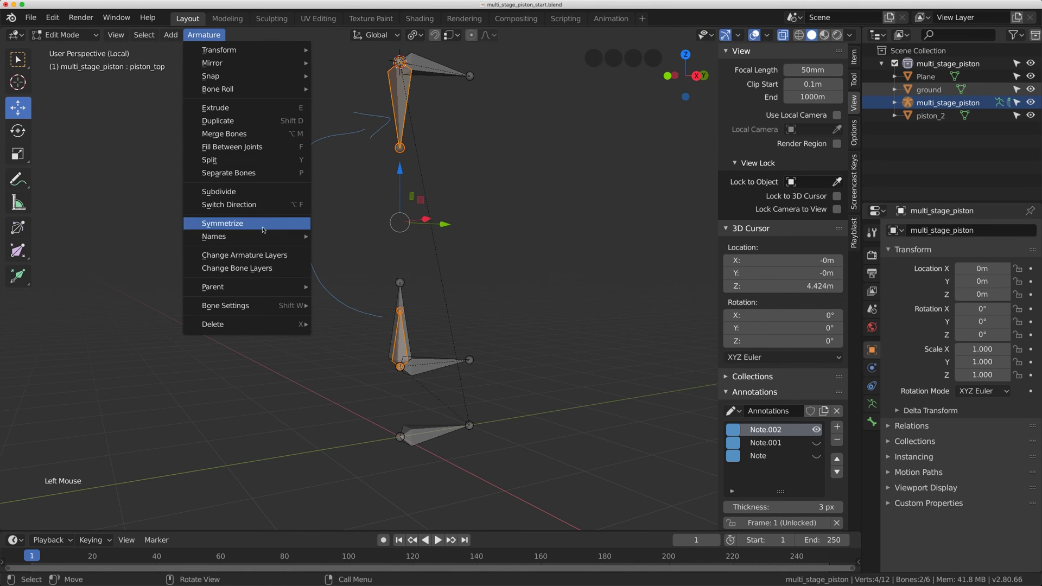
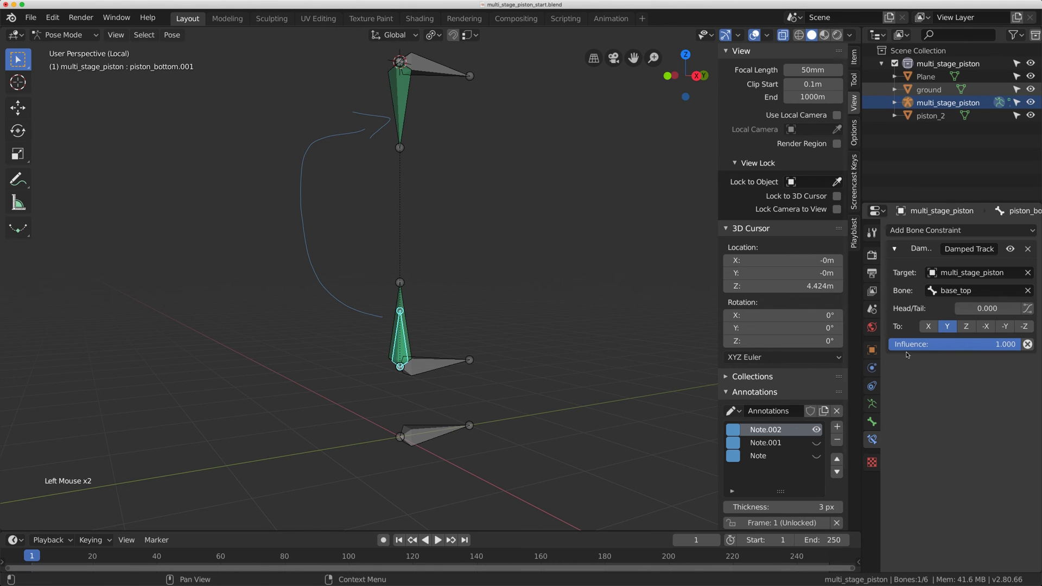
click(1030, 250)
scroll(down, 3)
middle_click(502, 127)
click(441, 111)
middle_click(441, 111)
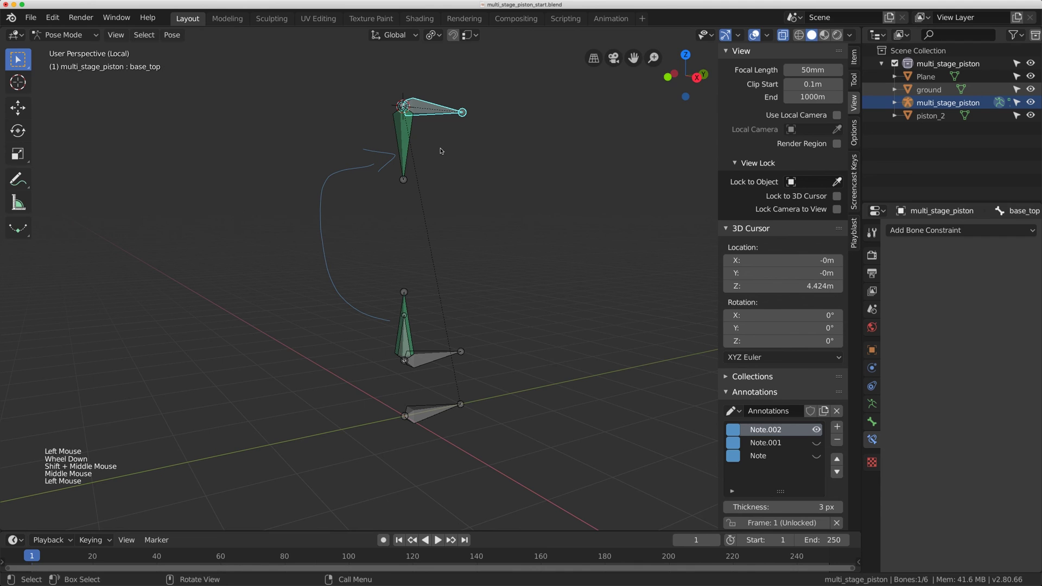
key(g)
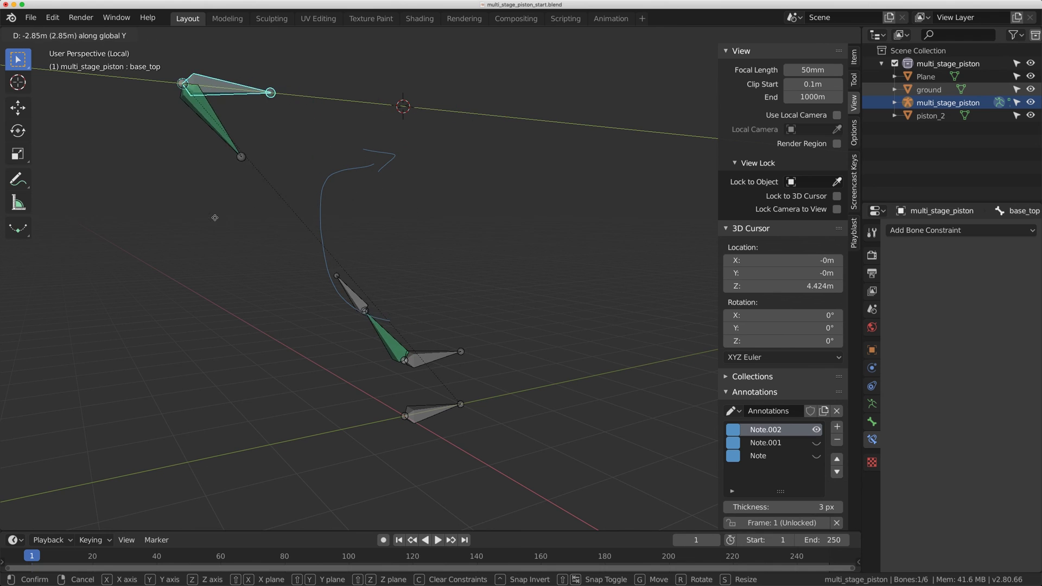
key(alt+r)
key(alt+g)
Remove the copied Damped Track constraint from piston_bottom.001
middle_click(417, 203)
scroll(up, 3)
middle_click(411, 296)
click(423, 288)
scroll(up, 3)
middle_click(429, 255)
key(d)
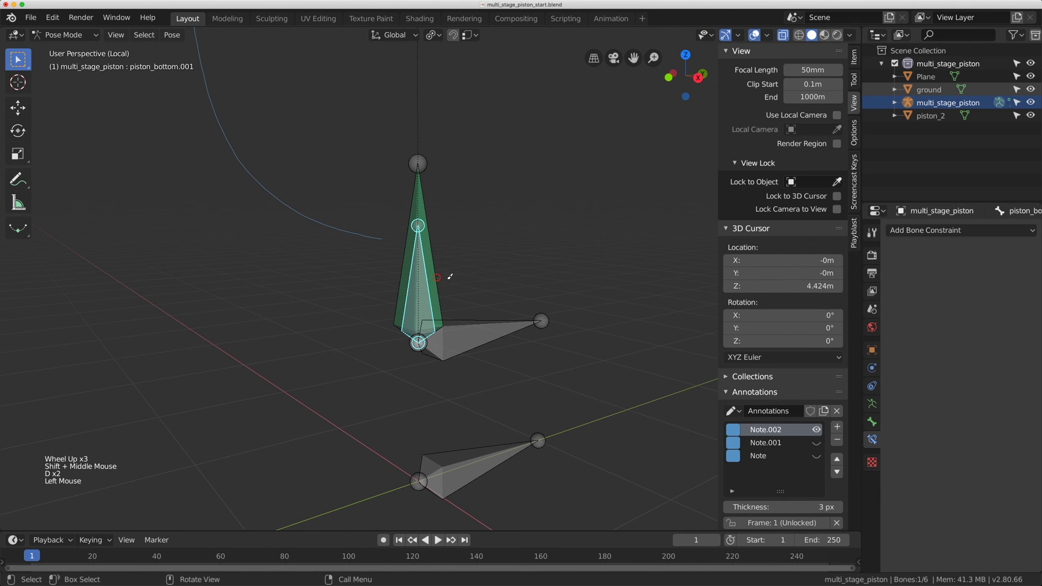
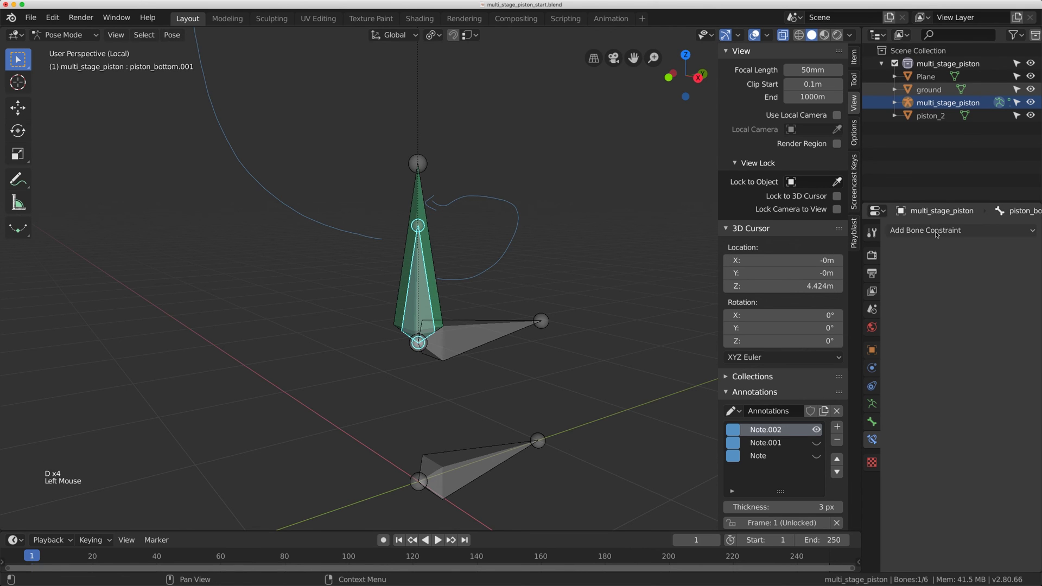
Give piston_bottom.001 a Copy Transforms constraint targeting piston_bottom at 0.5 influence
click(938, 232)
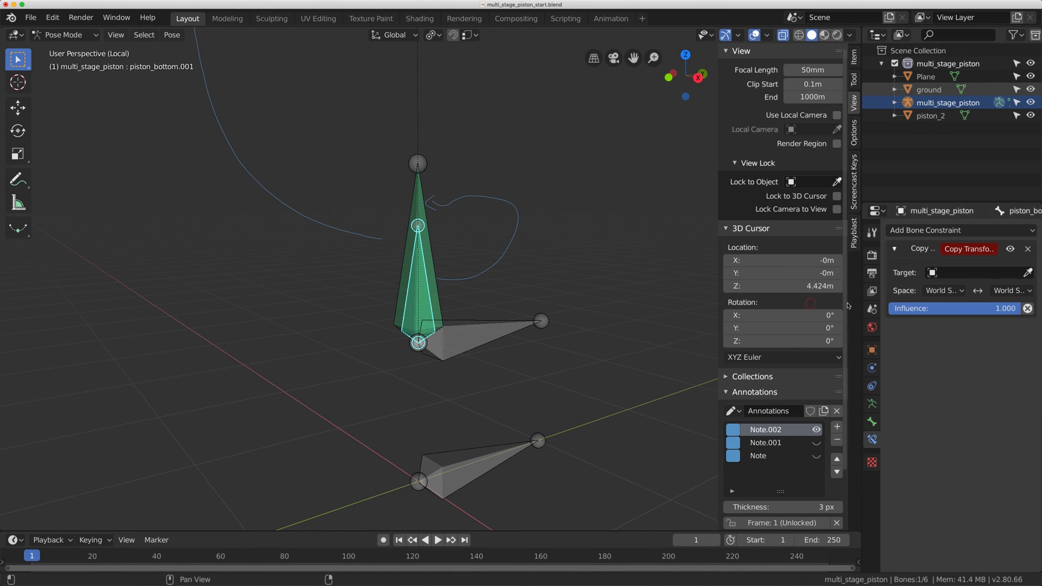
click(957, 277)
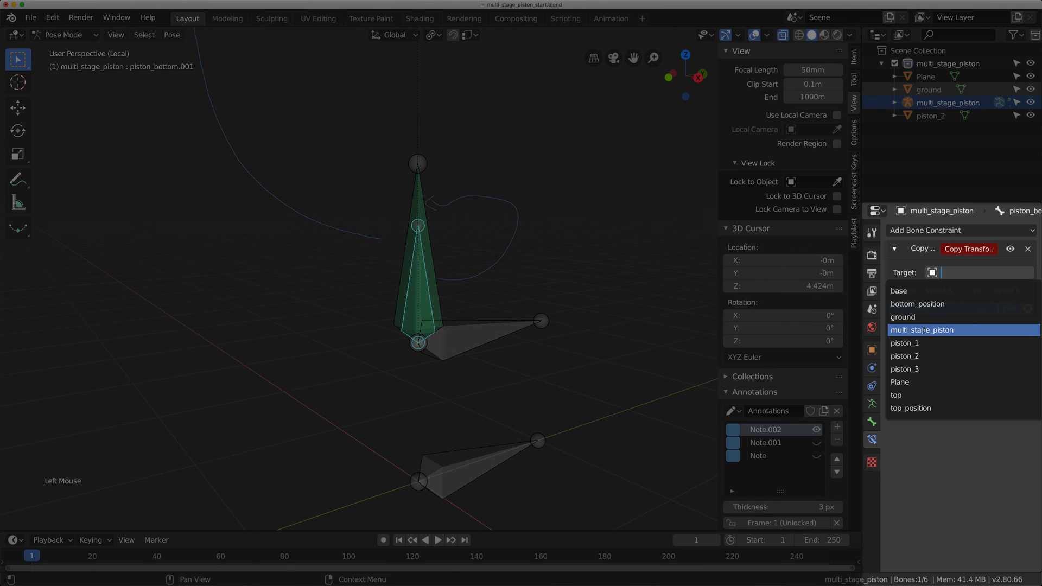
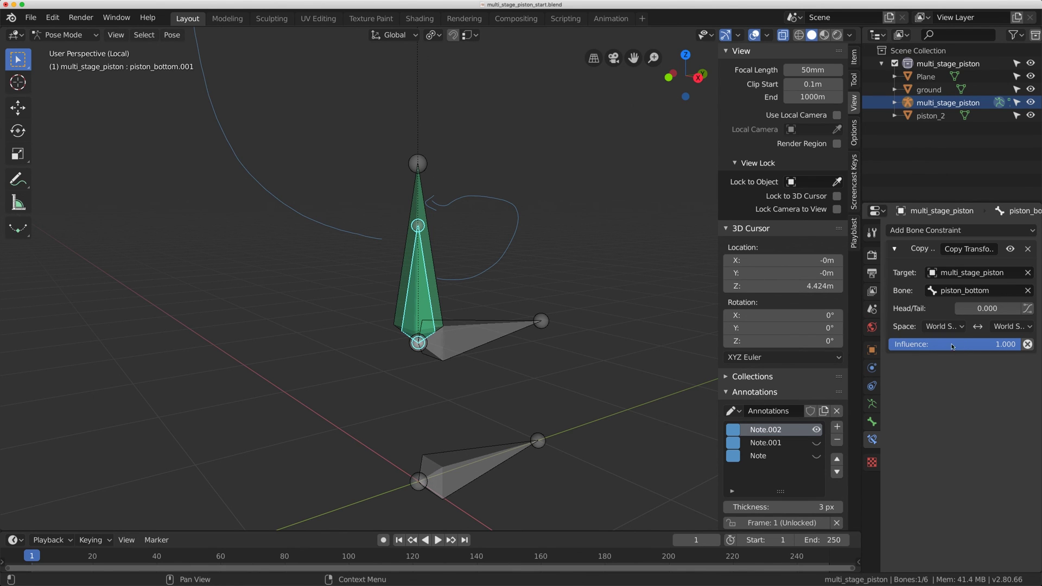
click(936, 344)
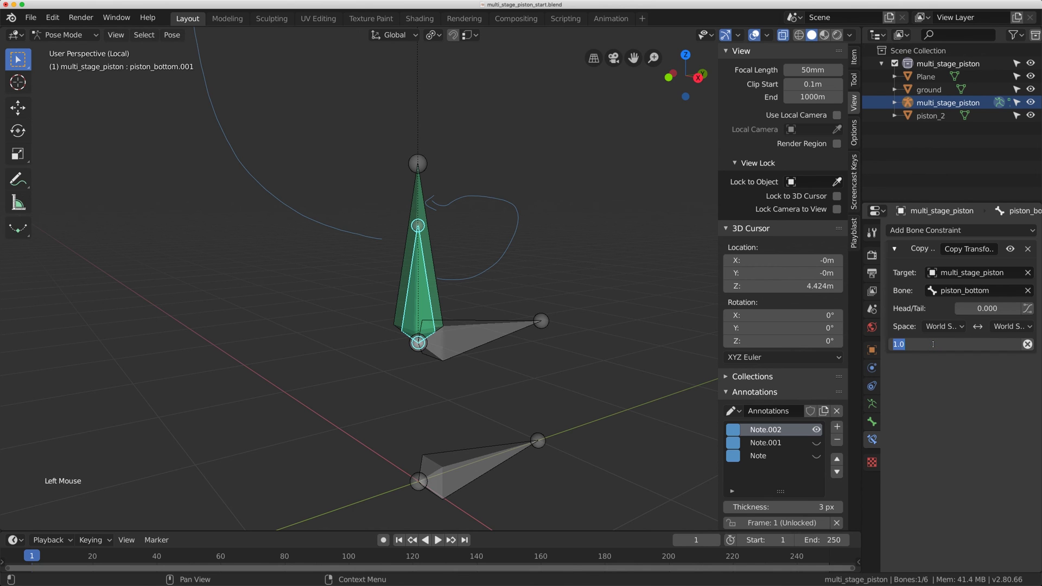
scroll(down, 3)
Make base_top the active bone for testing the half-influence middle stage
middle_click(432, 141)
scroll(down, 3)
middle_click(436, 153)
click(454, 82)
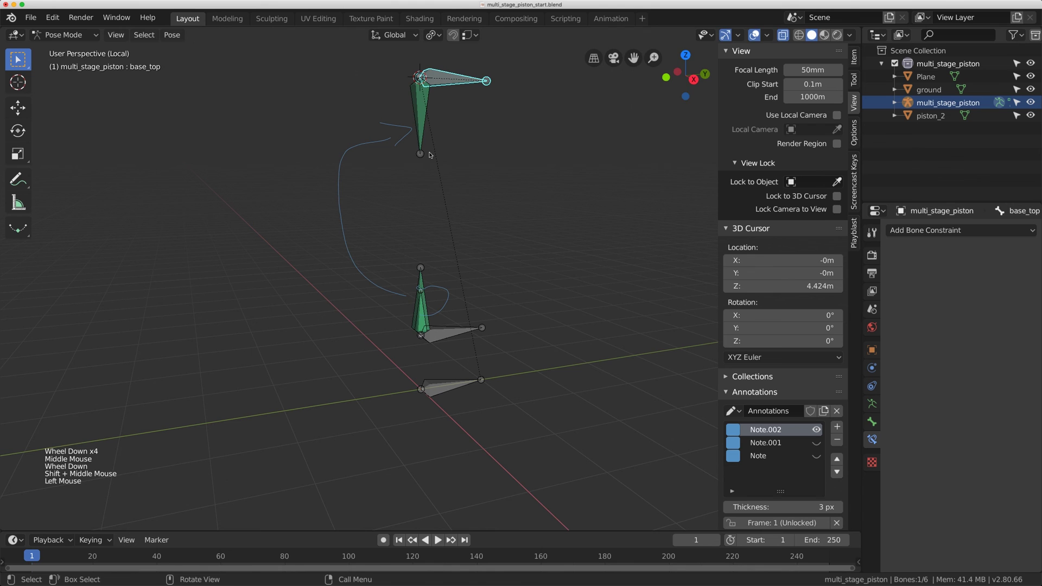
Test-move base_top, then clear its rotation and location to cancel the test
key(g)
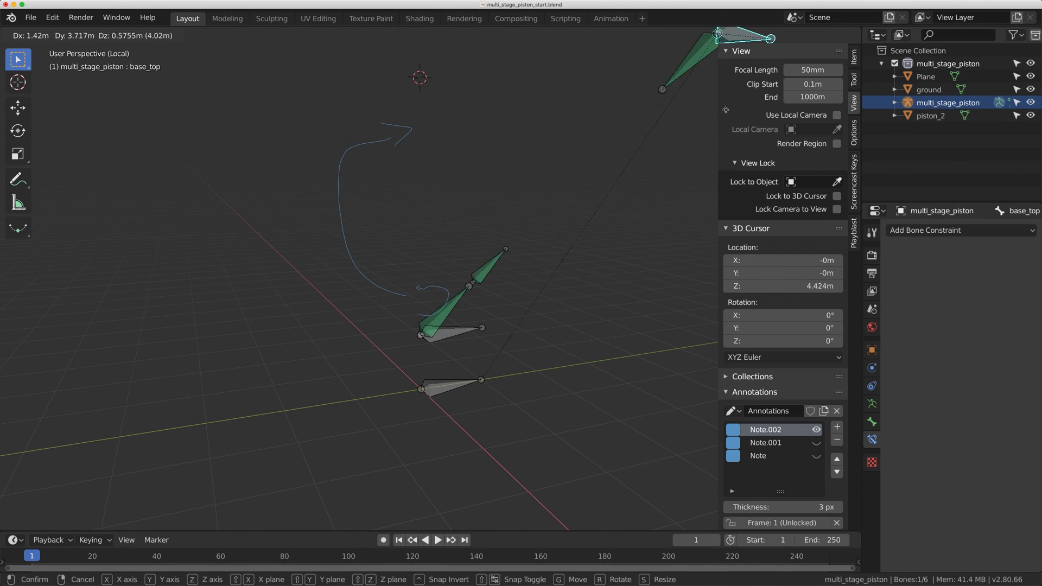
key(alt+r)
key(alt+t)
key(alt+g)
middle_click(484, 203)
scroll(up, 3)
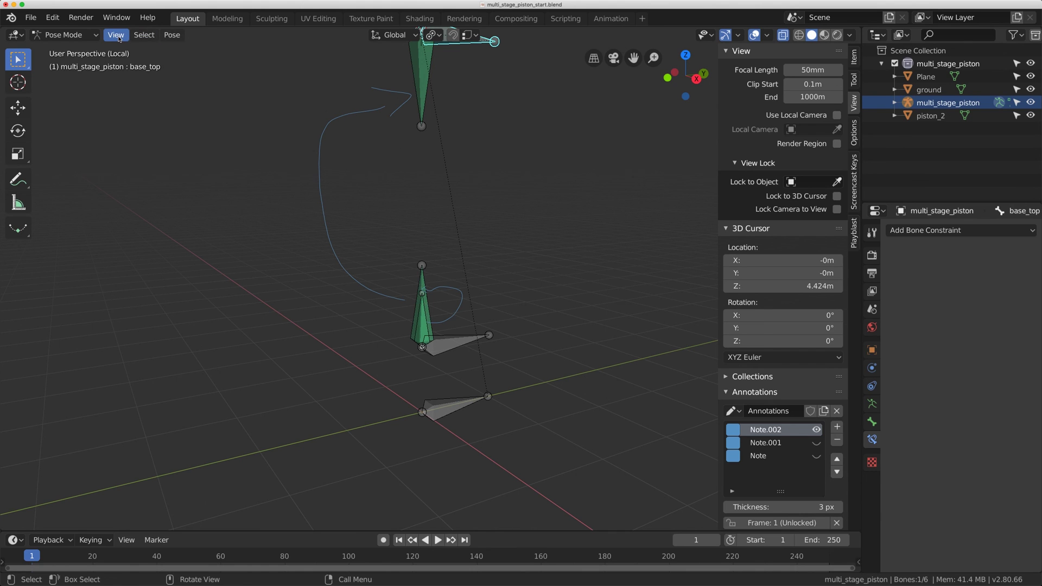
Exit local view so the full piston meshes show, and select the piston_2 mesh
click(121, 38)
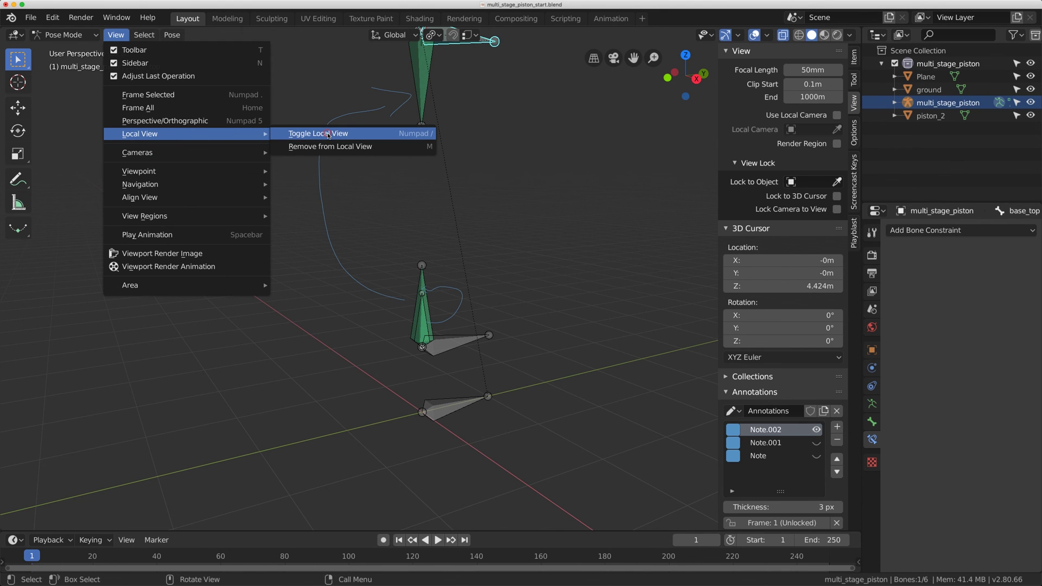
click(401, 191)
click(403, 191)
click(401, 178)
middle_click(404, 186)
middle_click(398, 178)
scroll(up, 3)
middle_click(410, 227)
scroll(up, 3)
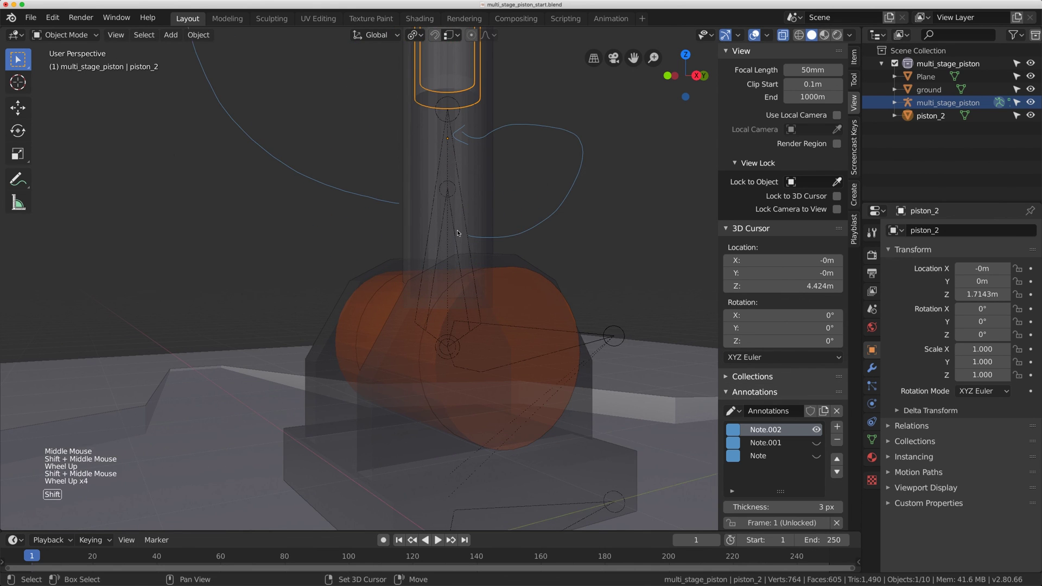
Return to Pose Mode on the piston armature, browse Pose > Parent, and select base_top
click(455, 233)
click(455, 233)
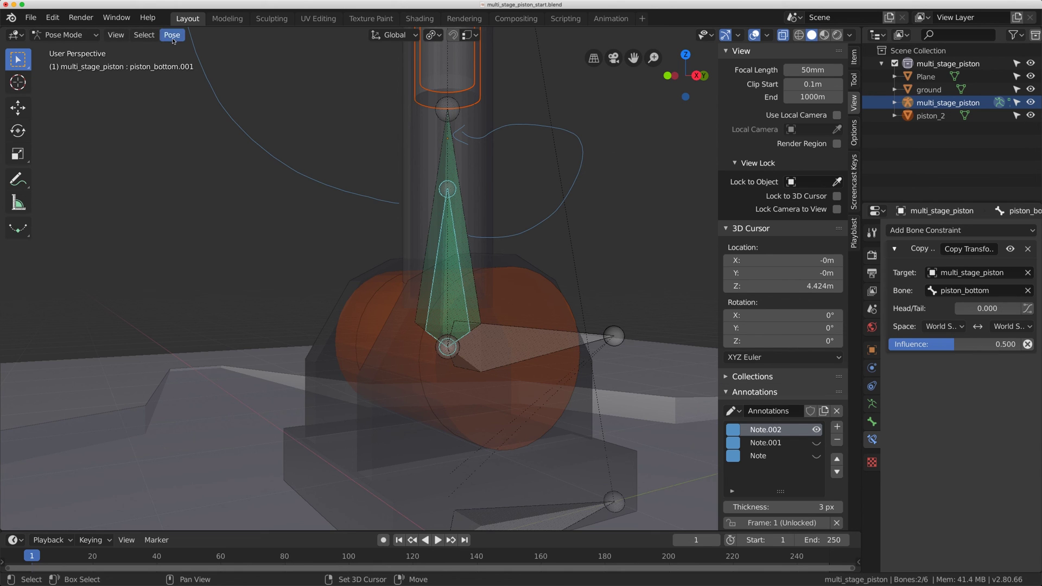
click(174, 38)
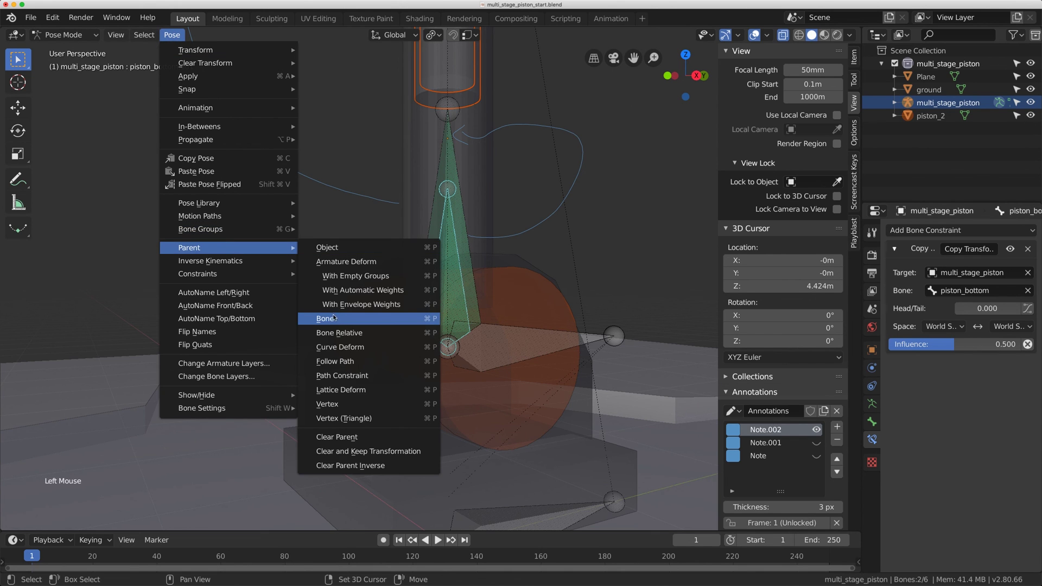
scroll(down, 3)
middle_click(398, 185)
scroll(up, 3)
middle_click(445, 135)
click(451, 123)
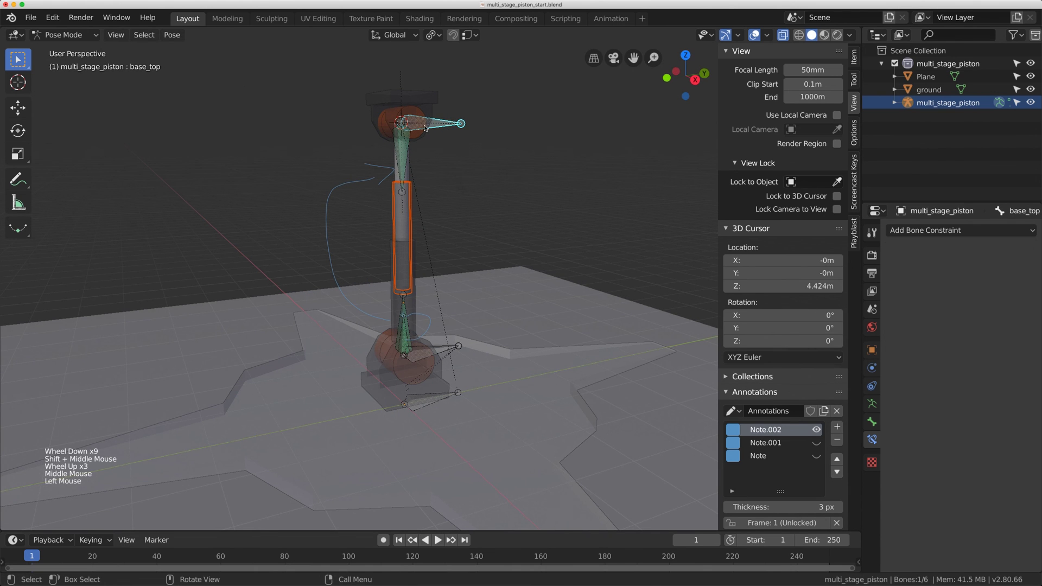
Pull base_top out to extend the piston in Material Preview and set piston_bottom.001 influence to 0
key(g)
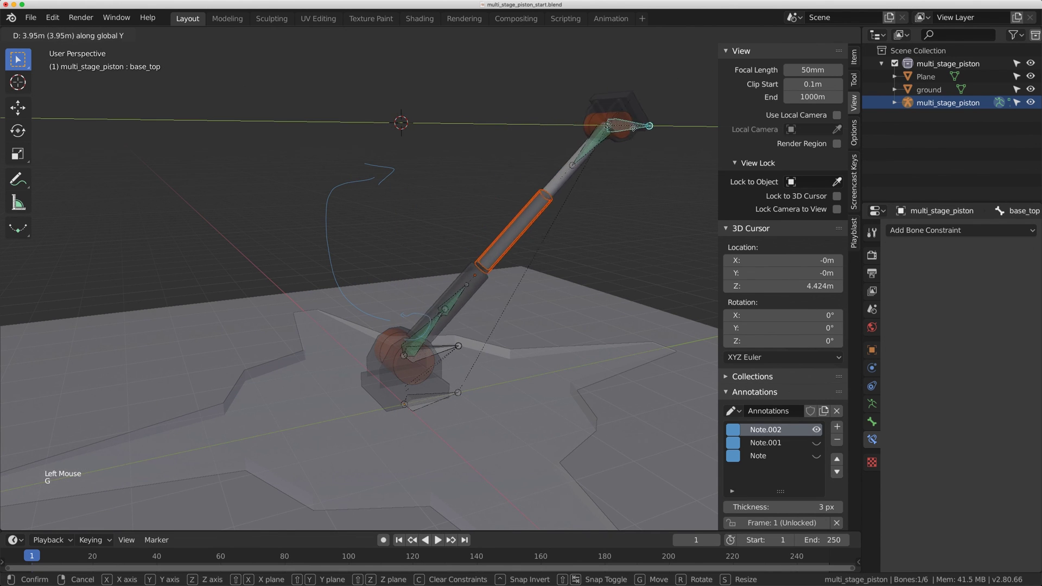
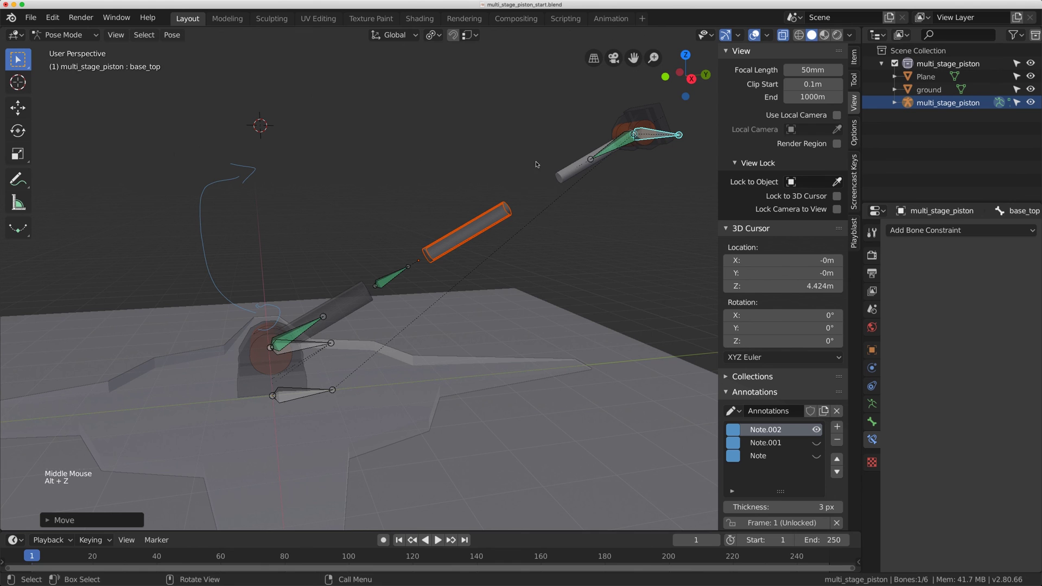
click(786, 36)
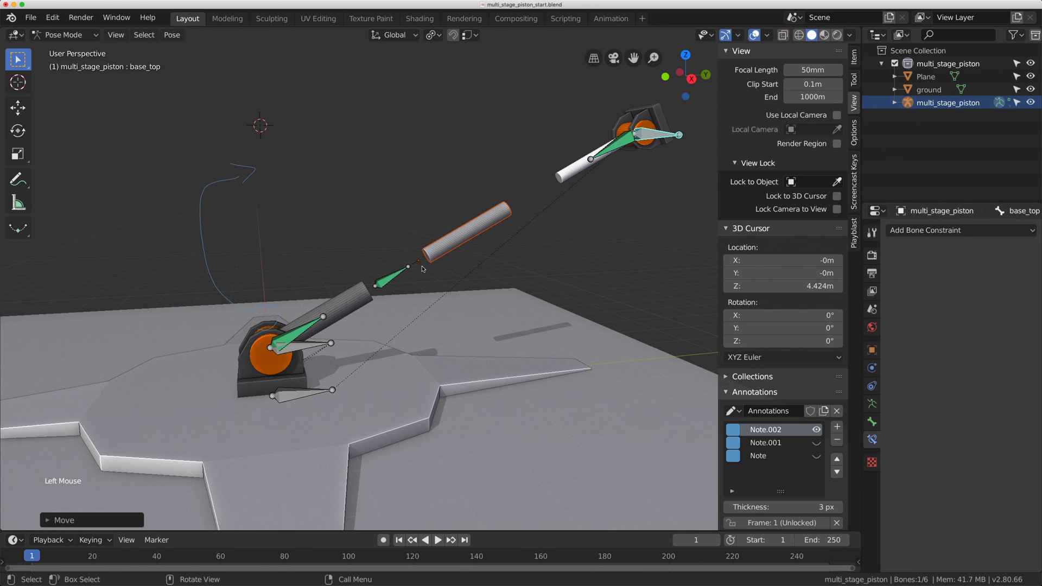
click(392, 281)
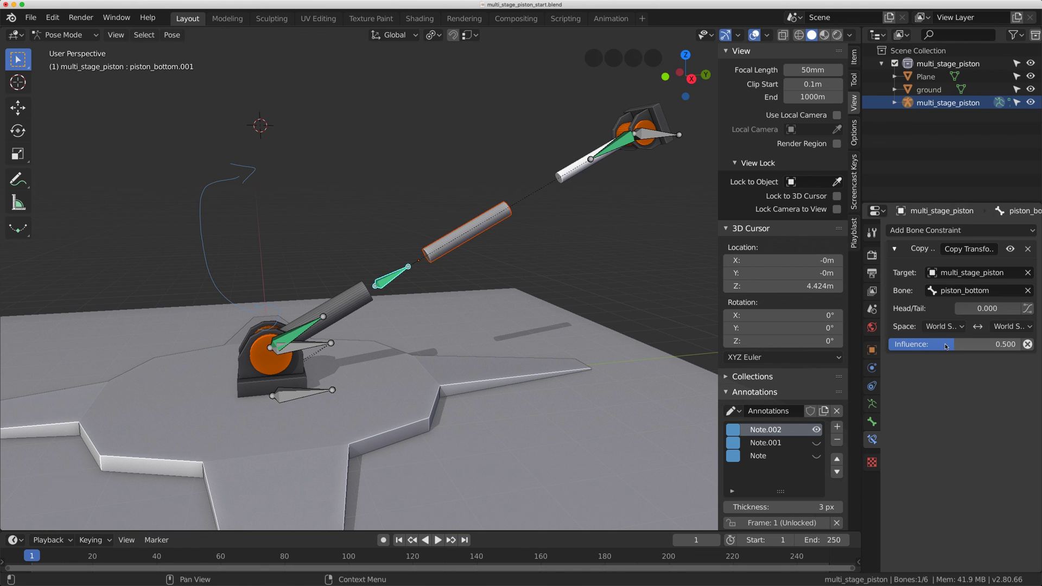
click(946, 347)
middle_click(562, 217)
middle_click(507, 248)
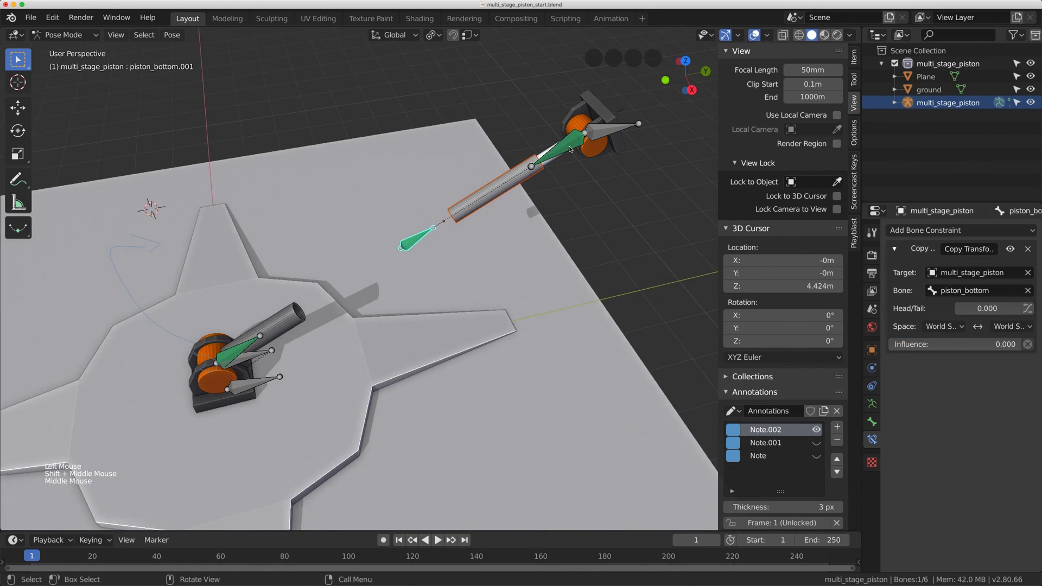
Inspect the stretched tubes and clear the test rotation and location
click(635, 130)
middle_click(571, 173)
middle_click(583, 160)
key(alt+r)
key(alt+g)
middle_click(515, 201)
middle_click(550, 177)
scroll(down, 3)
Raise base_top along Z and sideways to check the middle stage follows, then clear the pose
key(g)
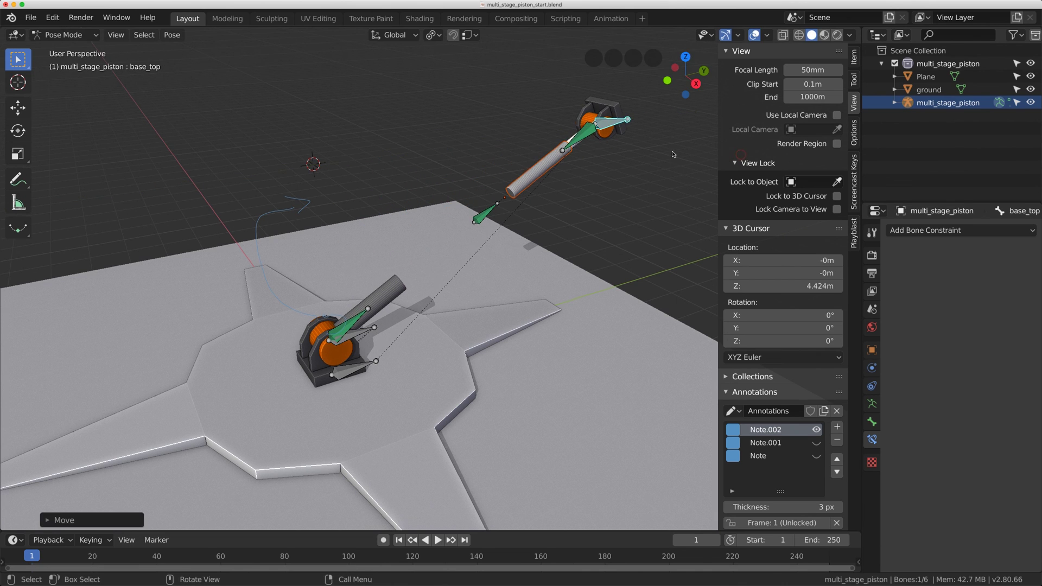
click(524, 175)
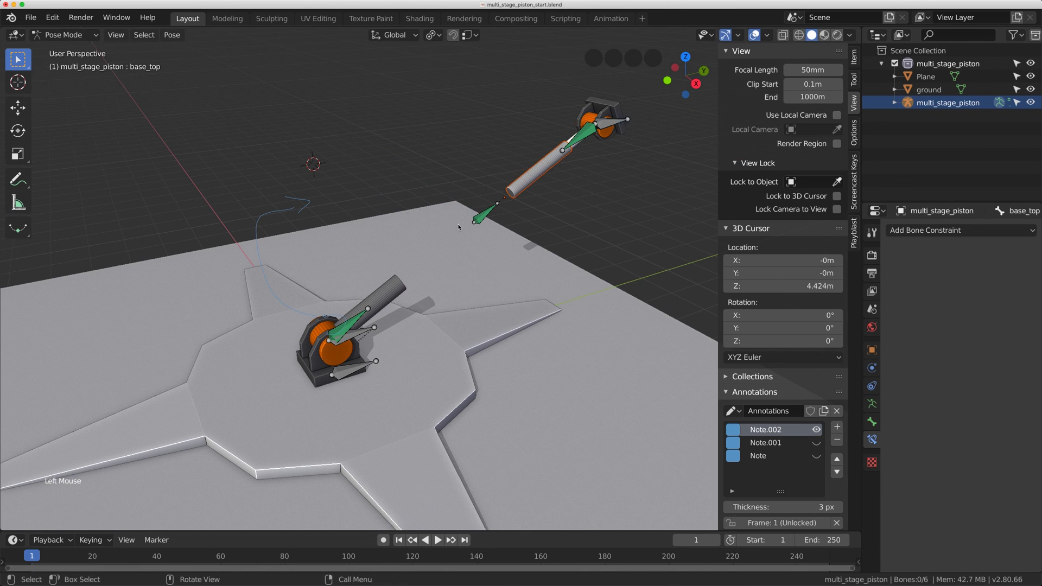
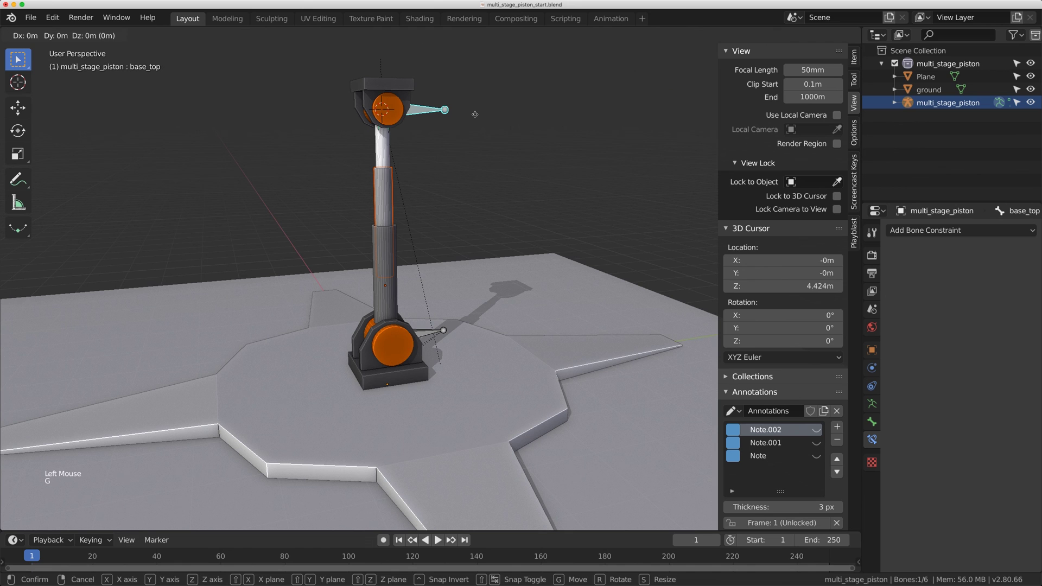
middle_click(504, 187)
scroll(up, 3)
key(g)
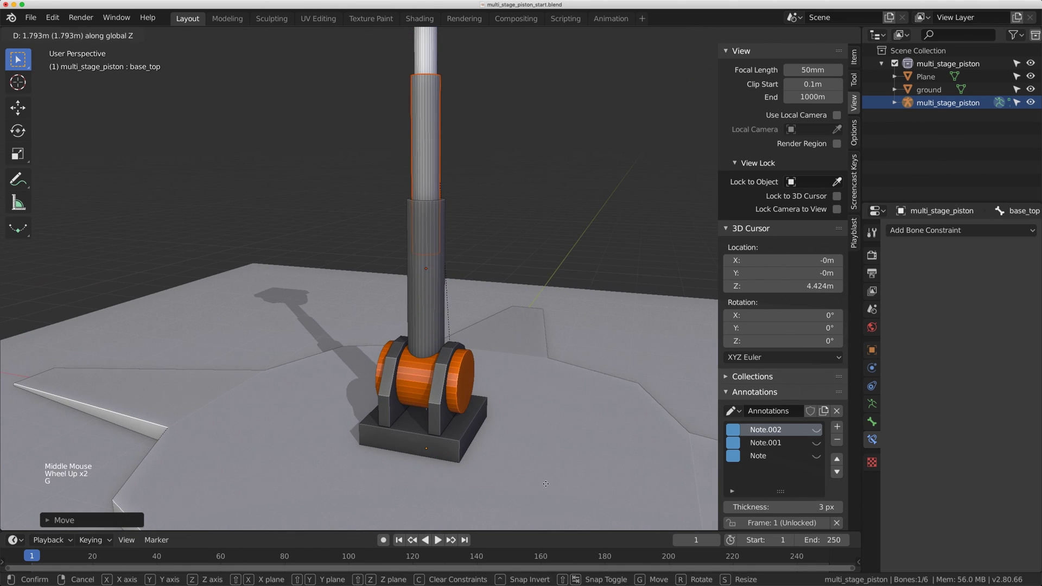
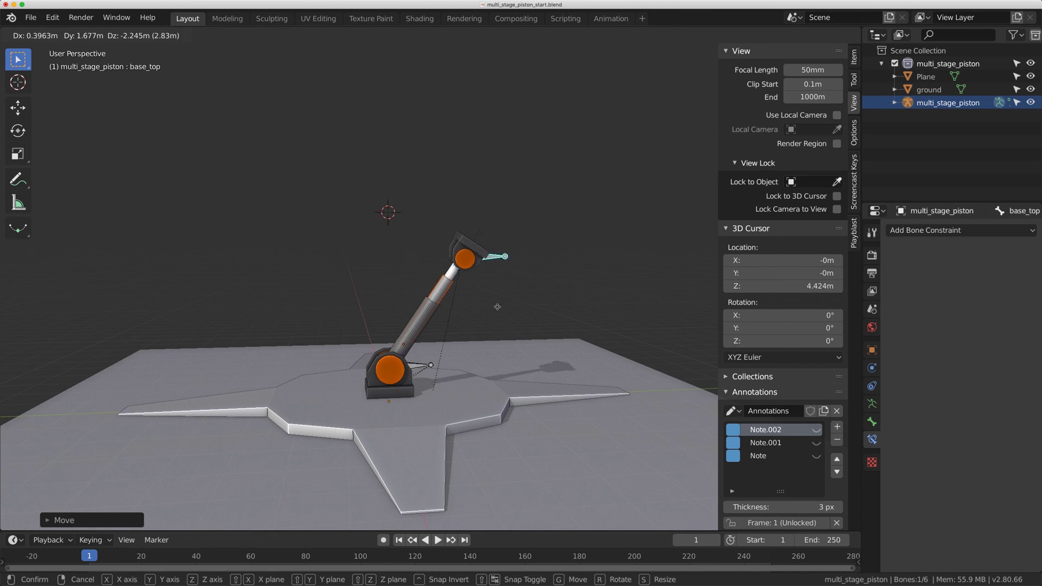
key(alt+r)
key(alt+g)
Switch to the right side view and move base_top again to watch the piston lean and telescope
key(KP_1)
key(KP_5)
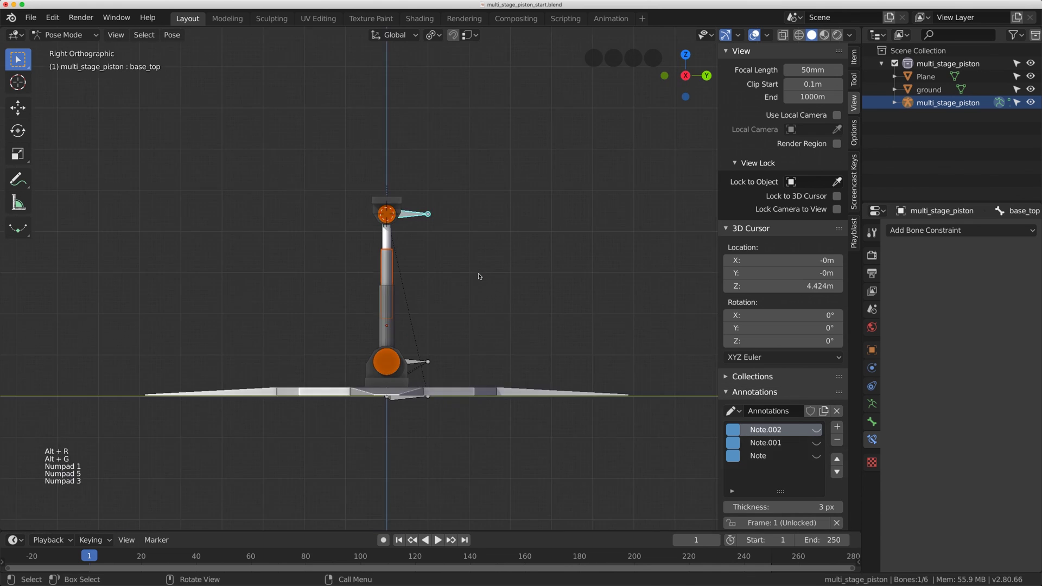
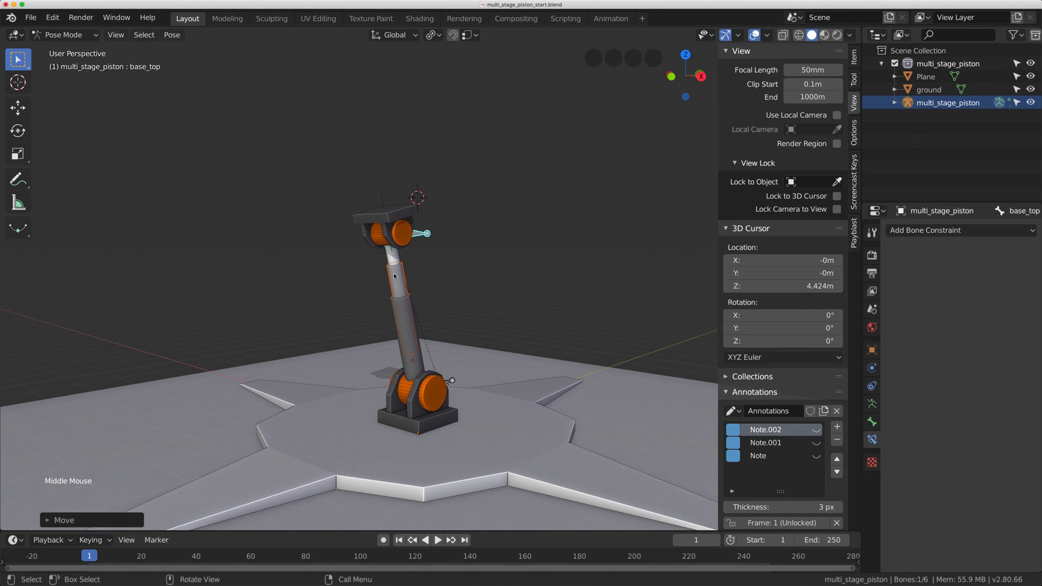
key(KP_5)
key(KP_1)
key(KP_3)
key(KP_5)
key(KP_5)
key(g)
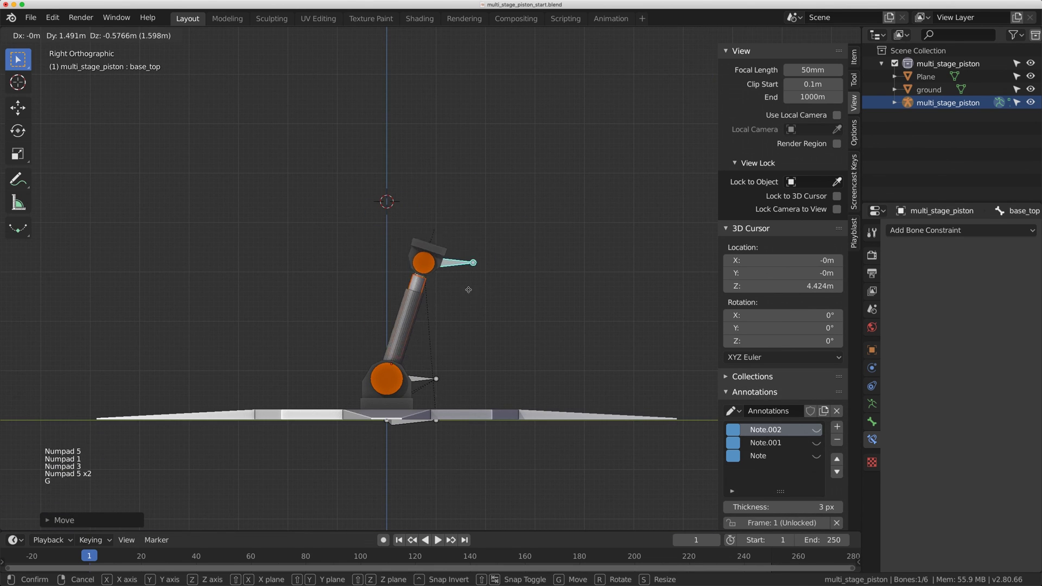